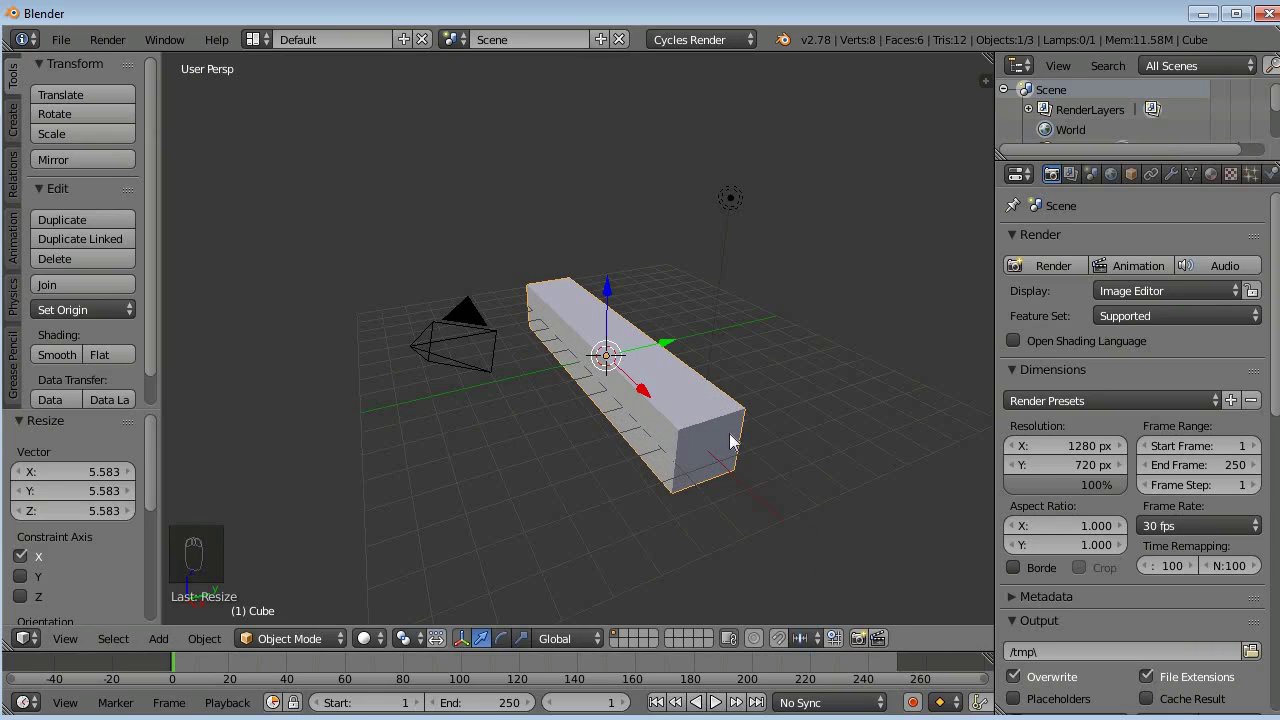
- Scale the cube wider along Y and flatten it along Z into a thin slab
key("s")
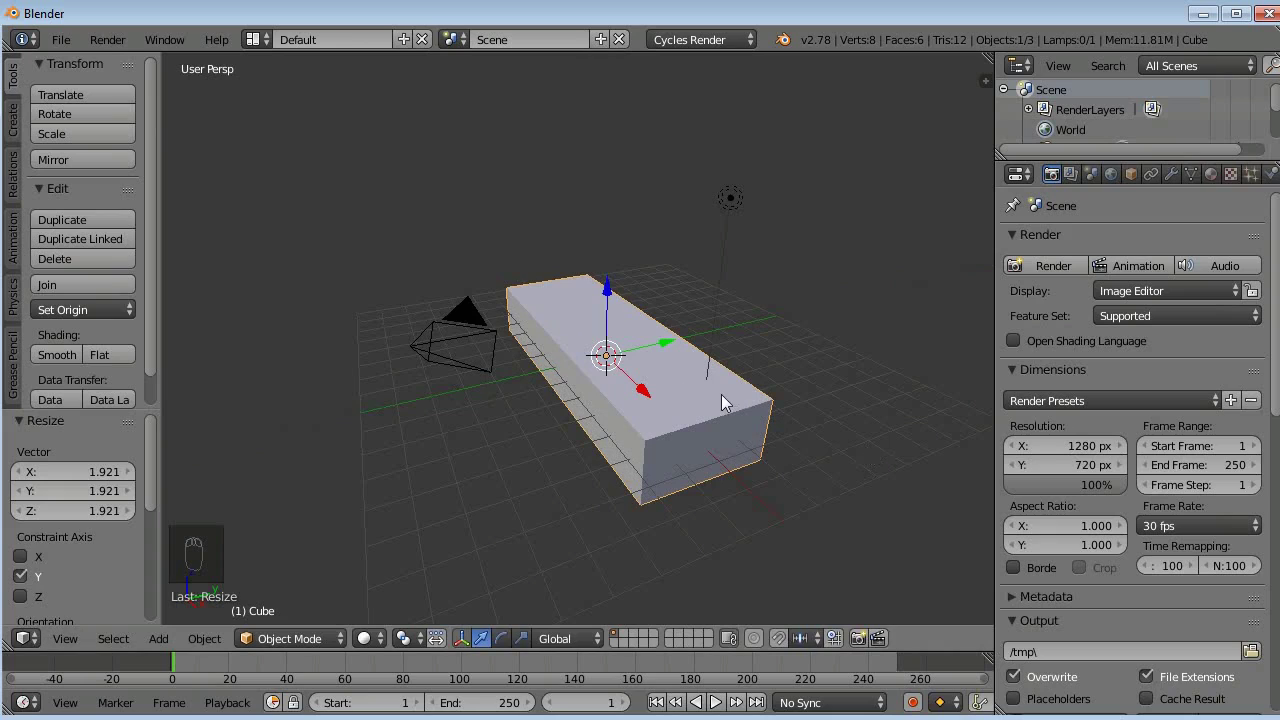
key("s")
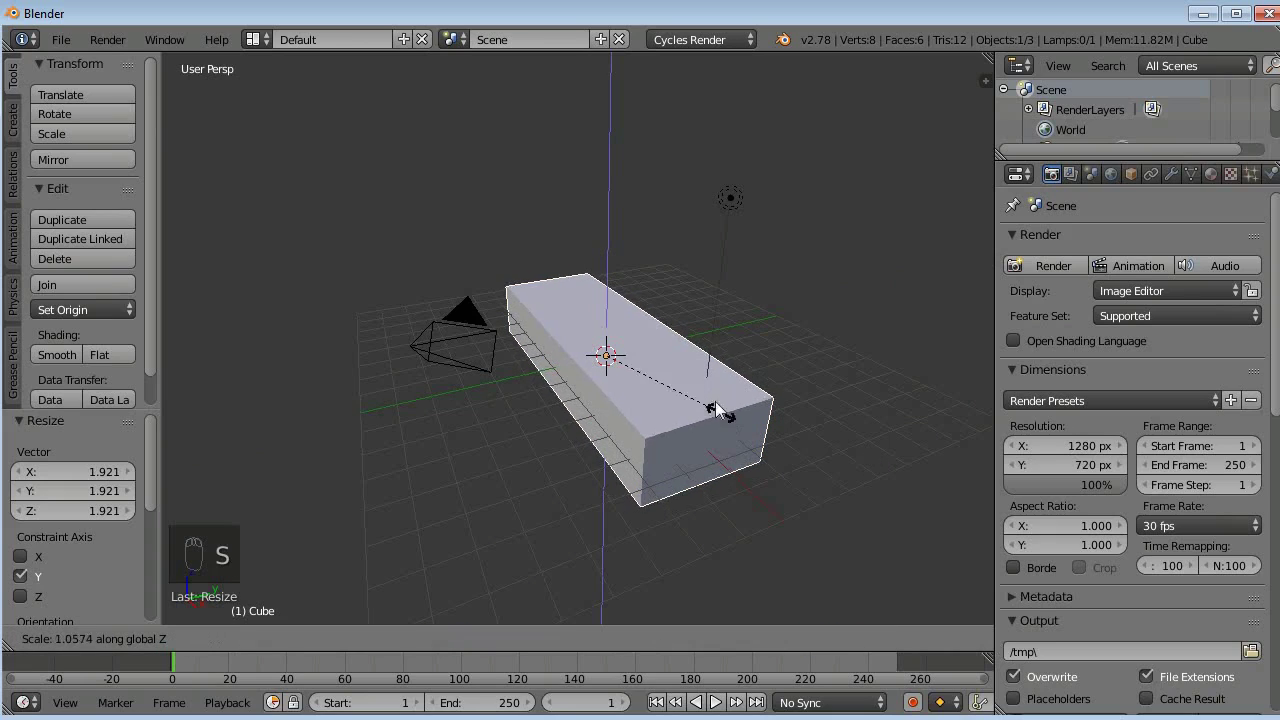
middle_click(662, 332)
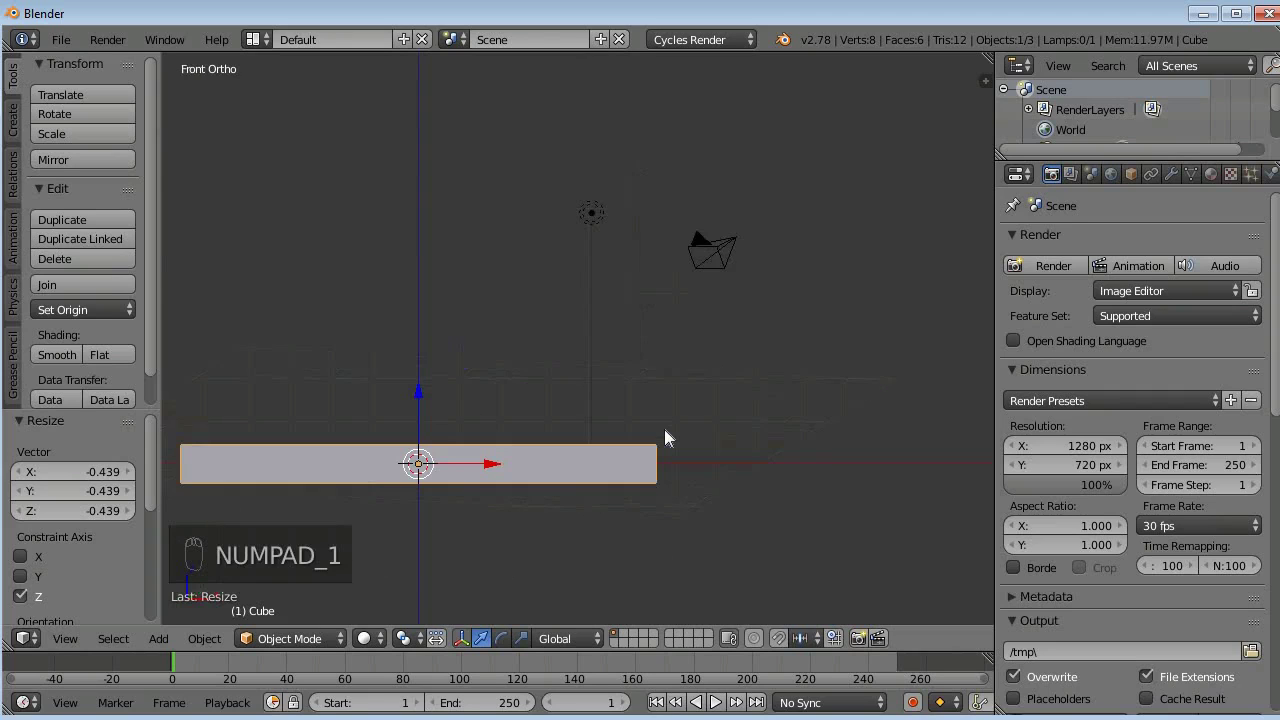
left_click_drag(536, 435, 605, 347)
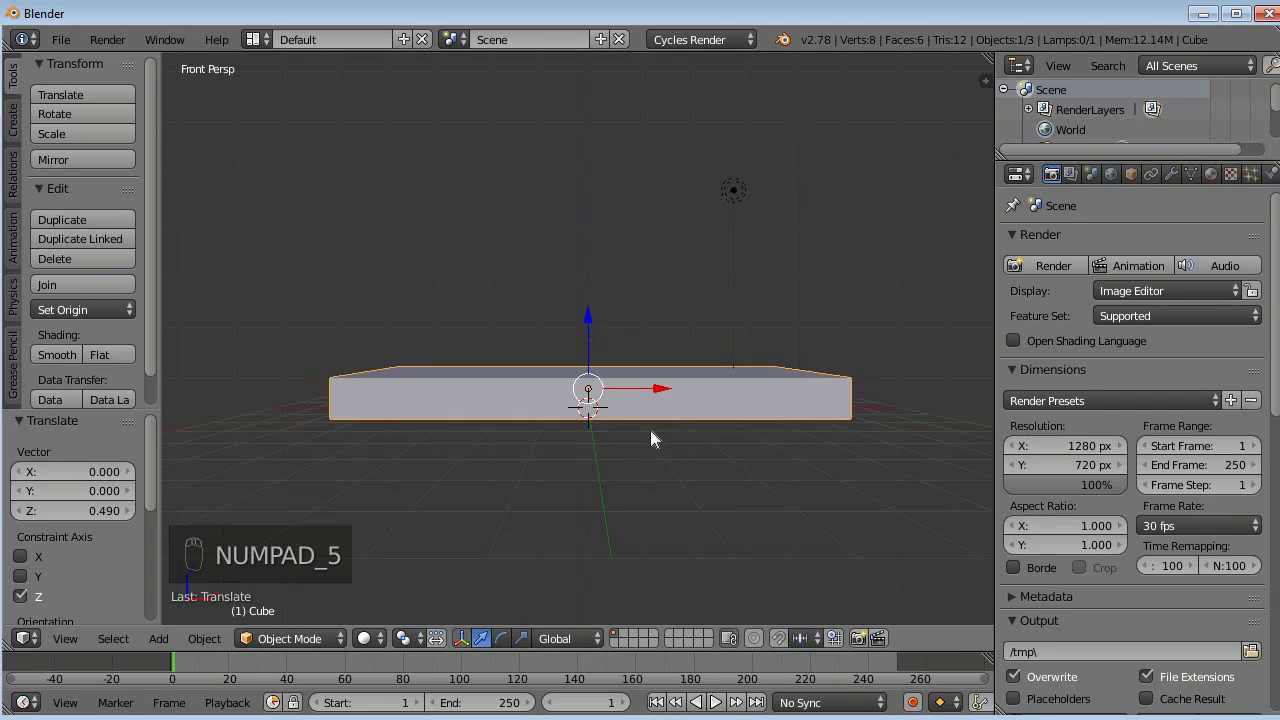
middle_click(623, 373)
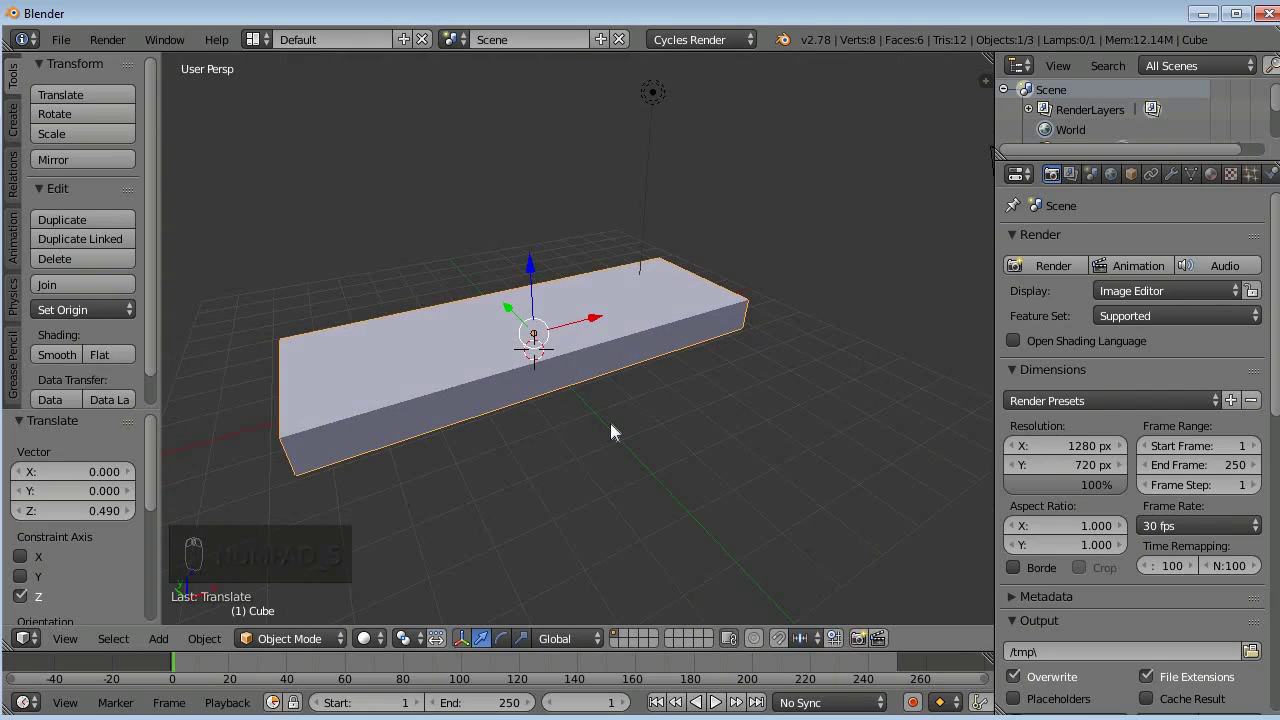
- Enter Edit Mode on the slab and deselect all of its geometry
key("Tab")
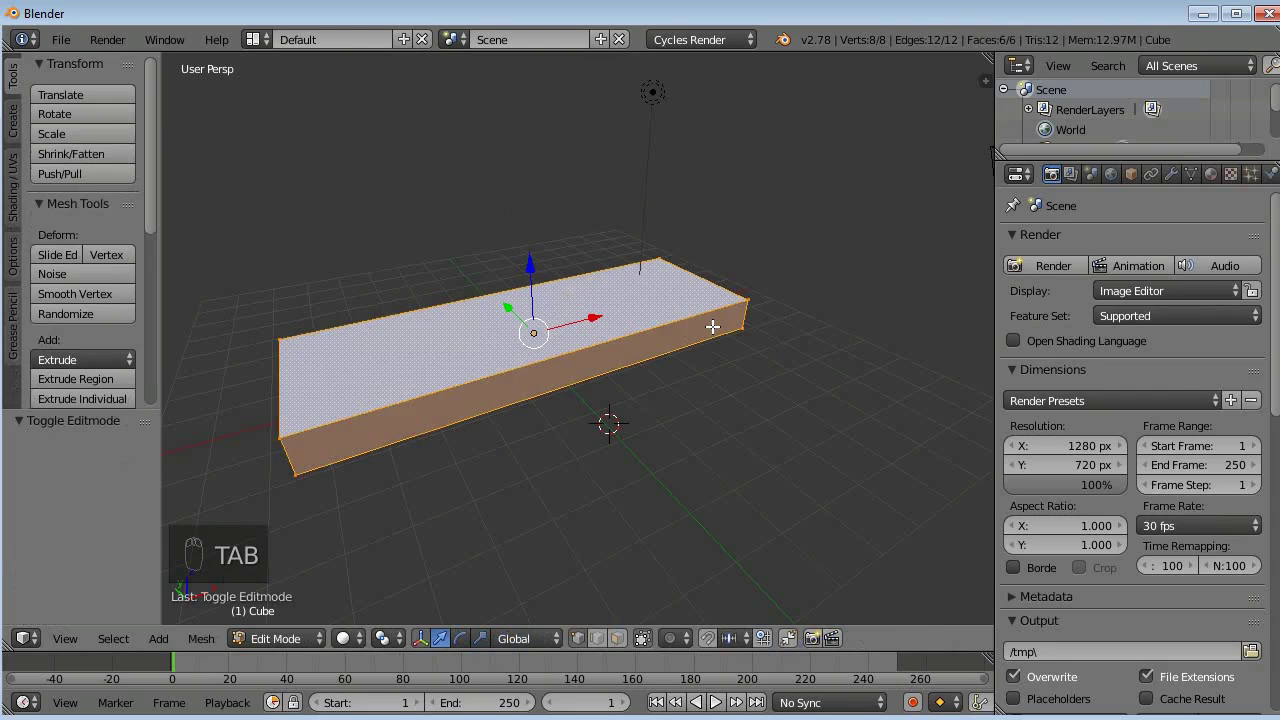
key("a")
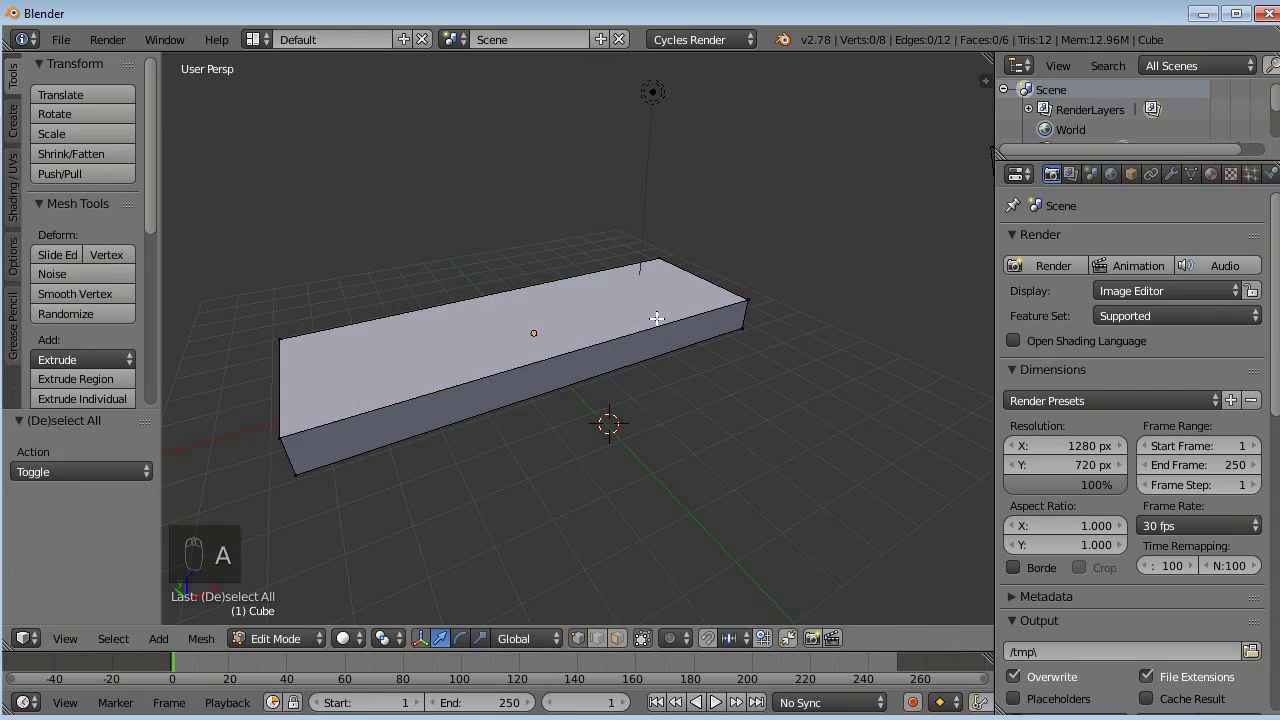
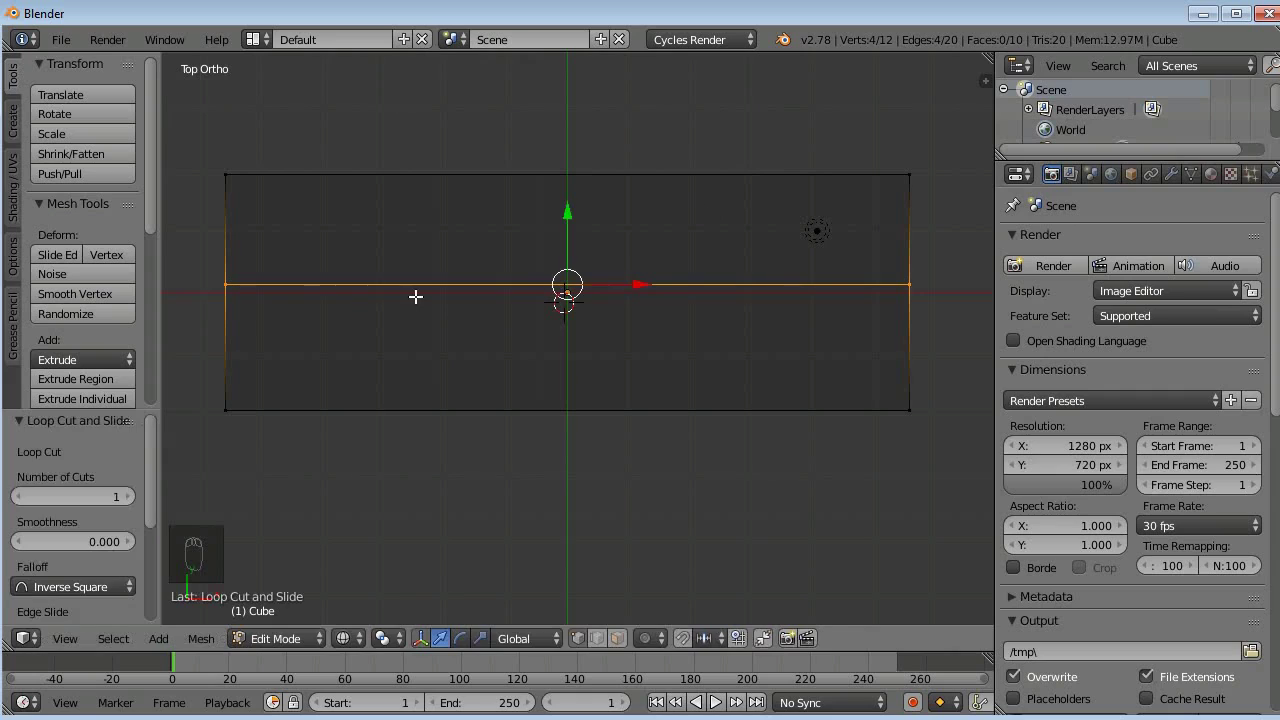
- Add a second lengthwise loop and four crosswise loop cuts, then bevel the cuts into narrow double edges
key("a")
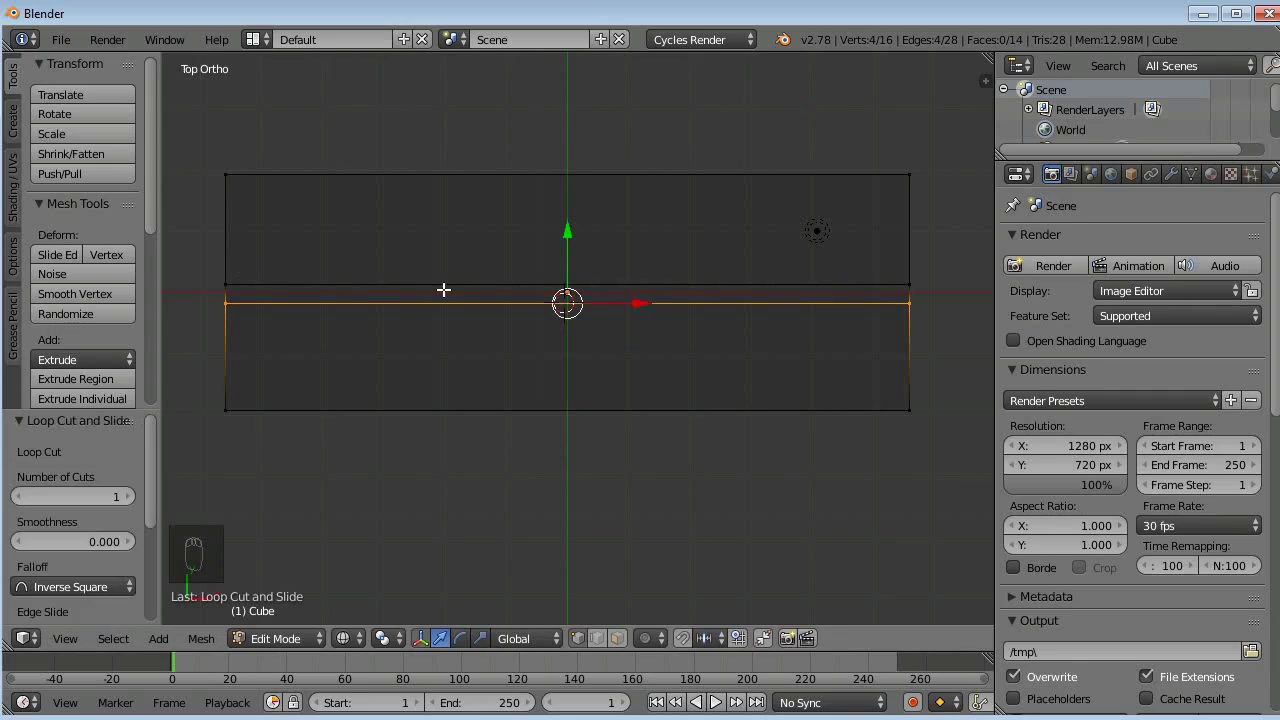
key("a")
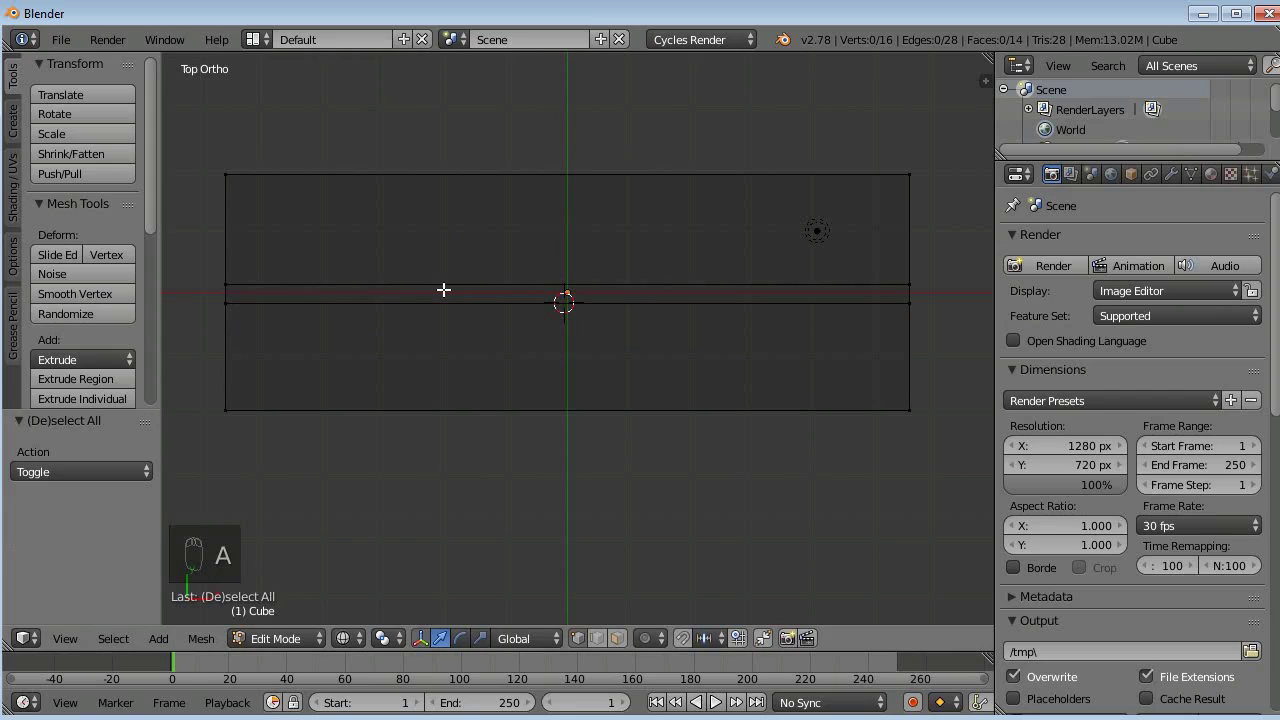
key("ctrl+r")
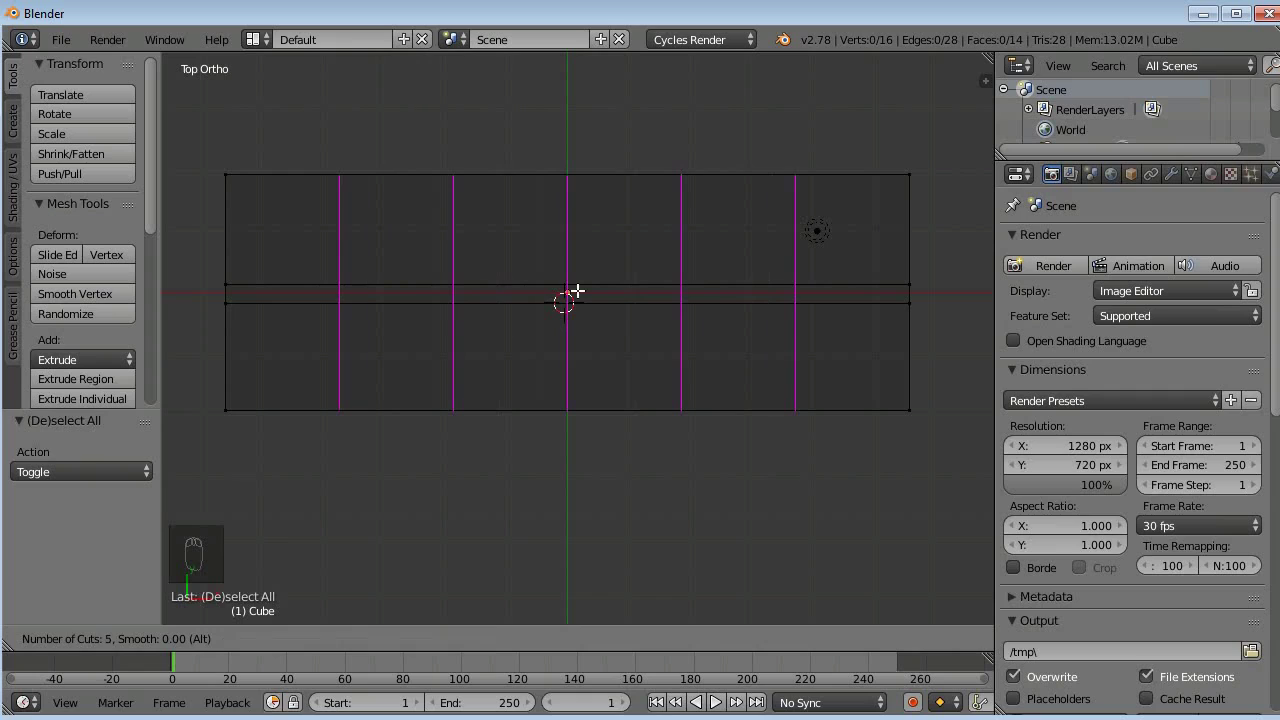
key("a")
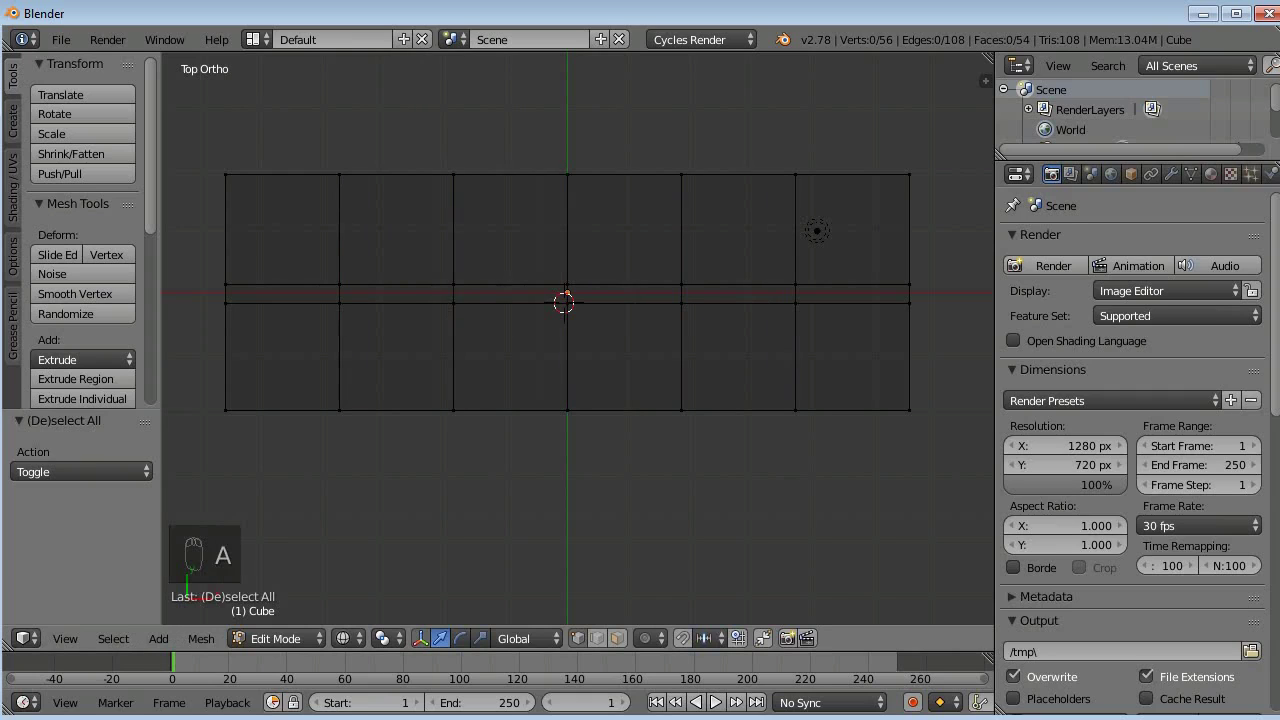
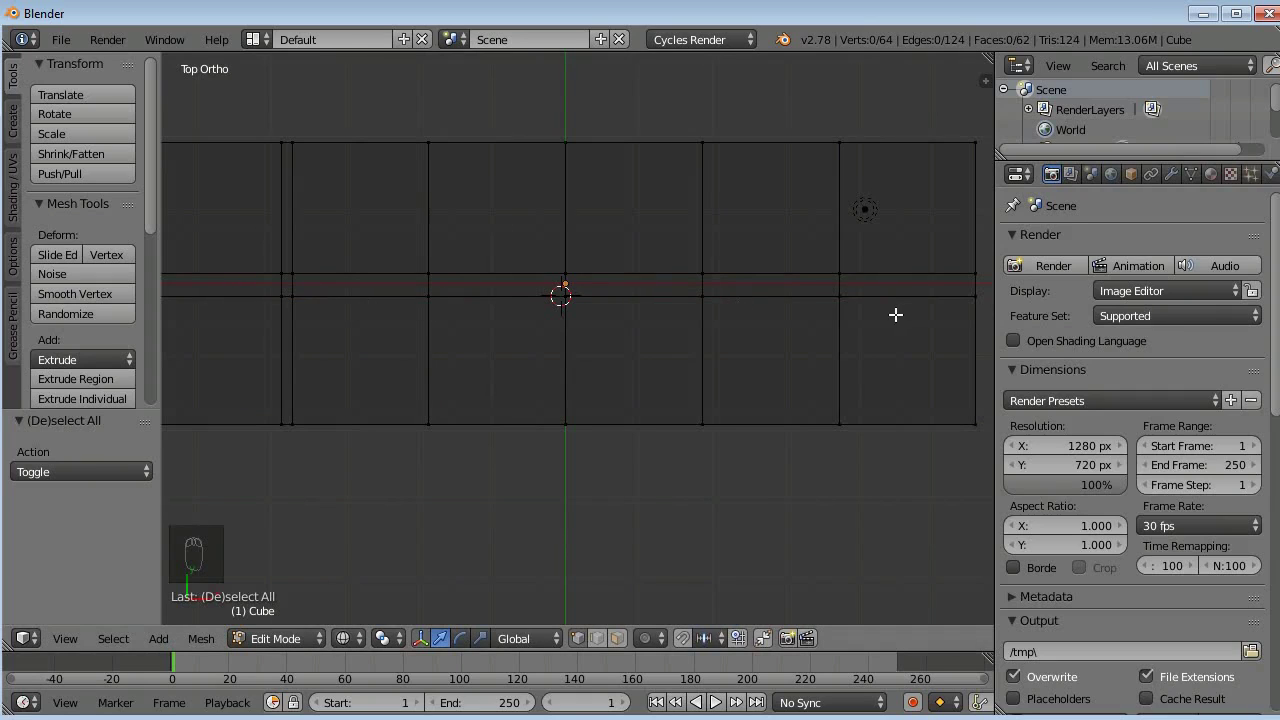
key("a")
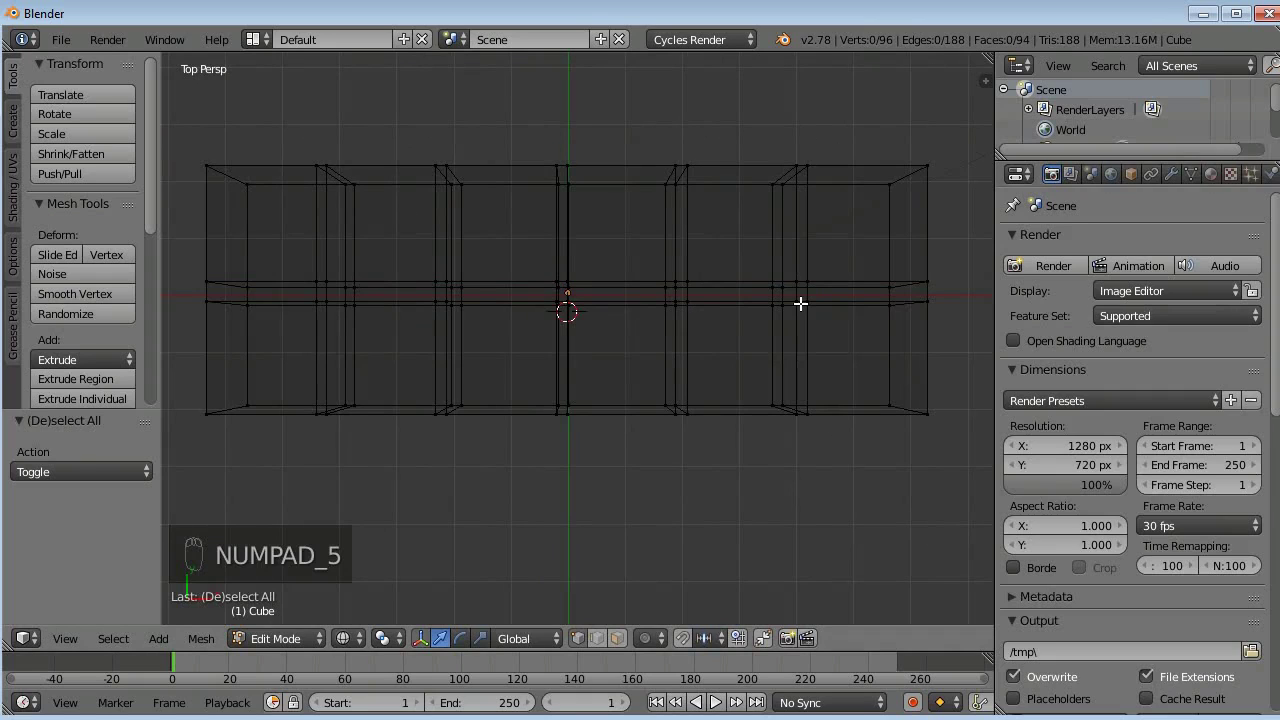
- Switch the viewport from wireframe to Solid shading via the Z pie menu
key("z")
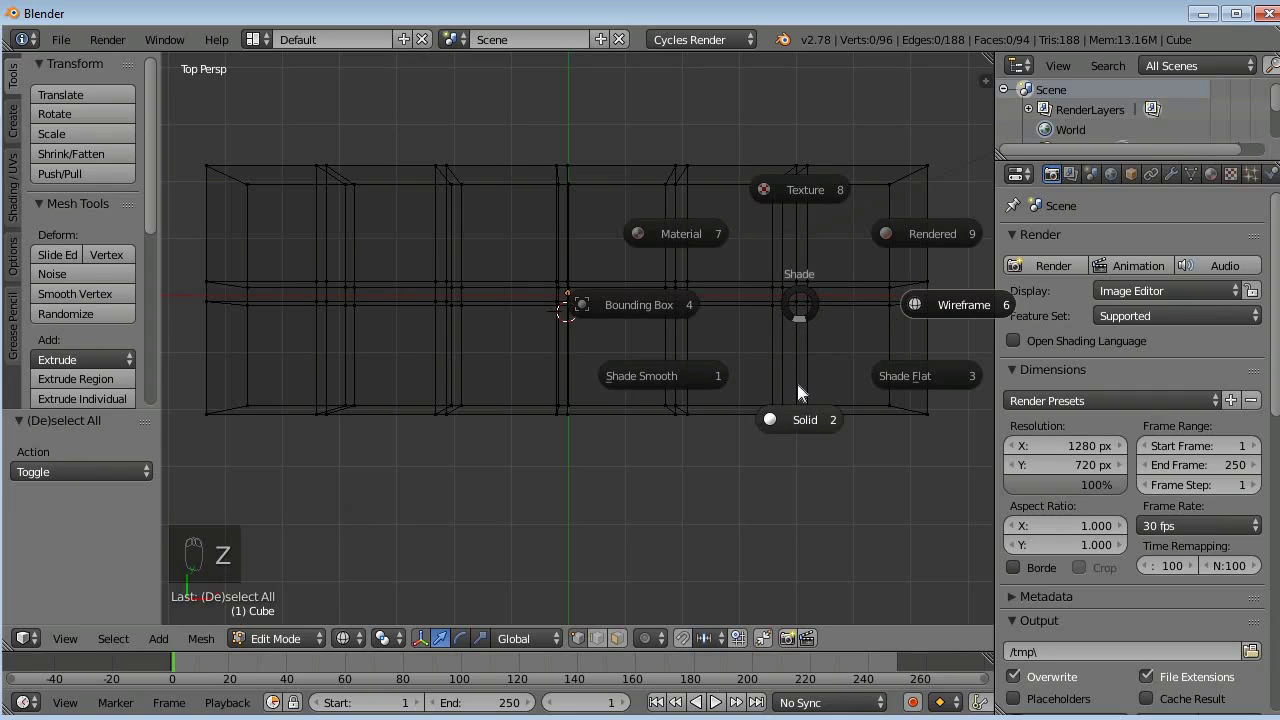
key("z")
key("z")
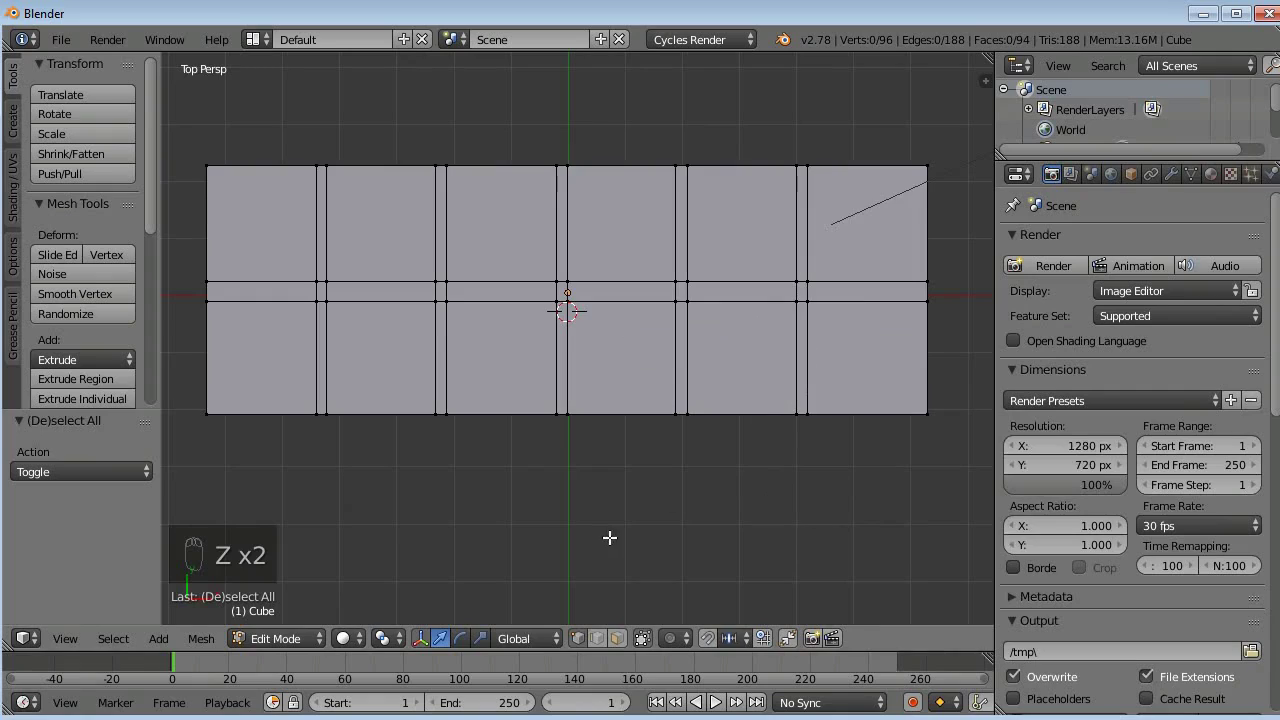
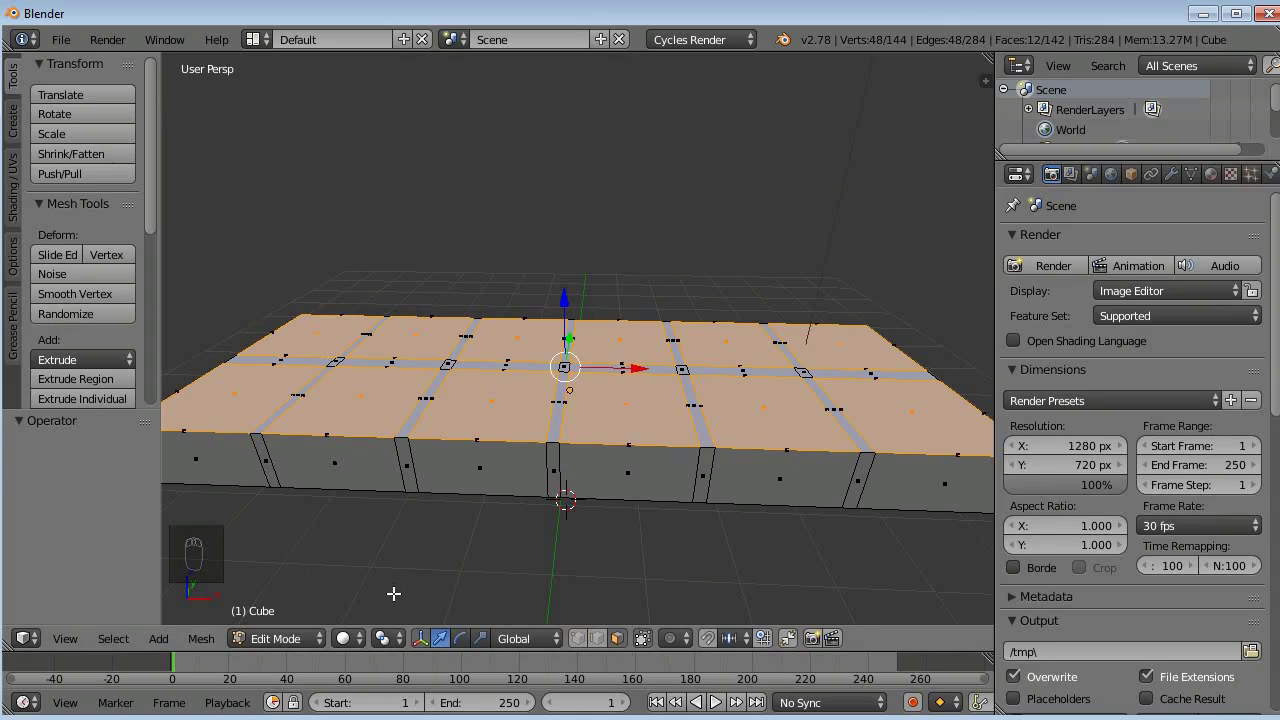
- Extrude the square top faces upward twice, scaling each inward to form tapered, beveled chunks
left_click_drag(400, 646, 467, 586)
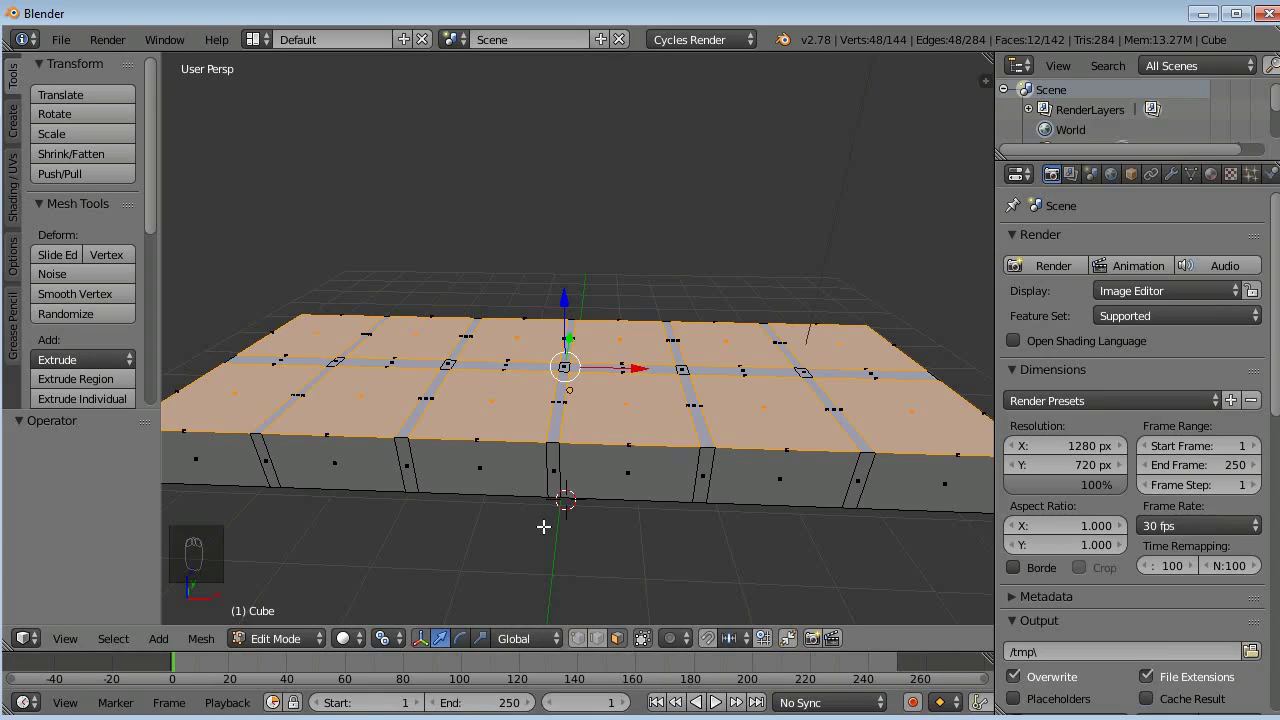
key("e")
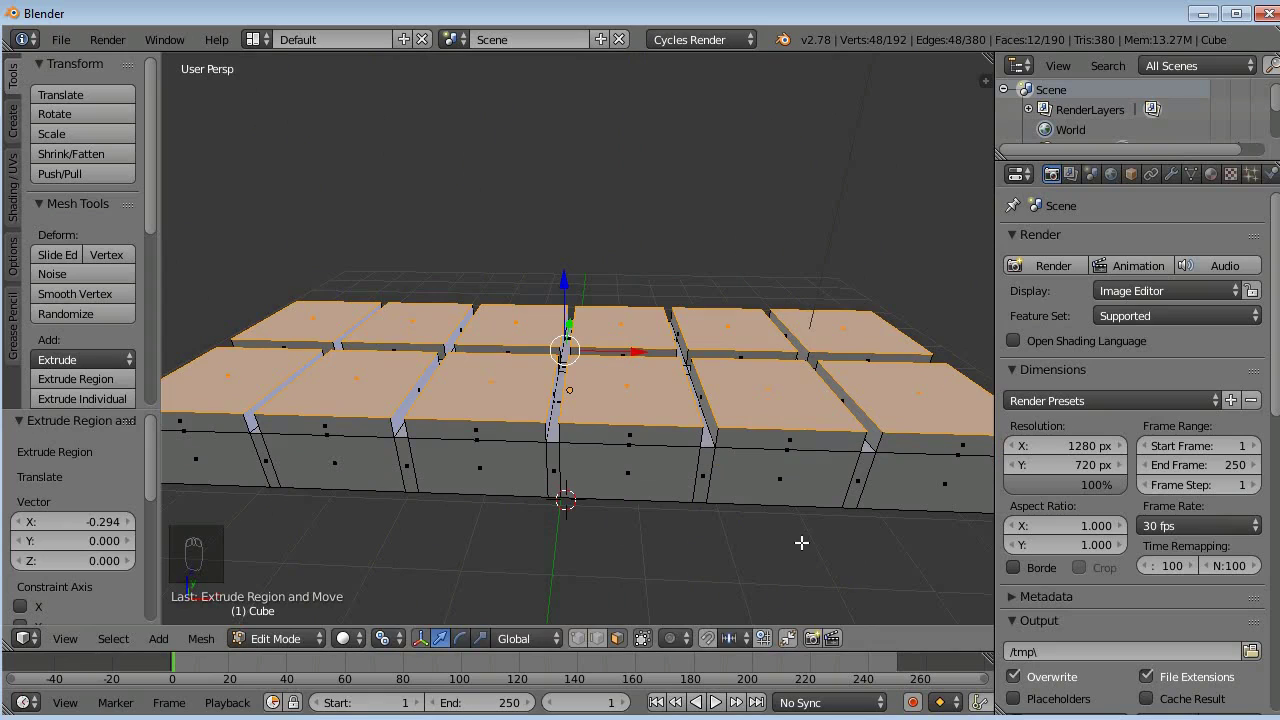
key("s")
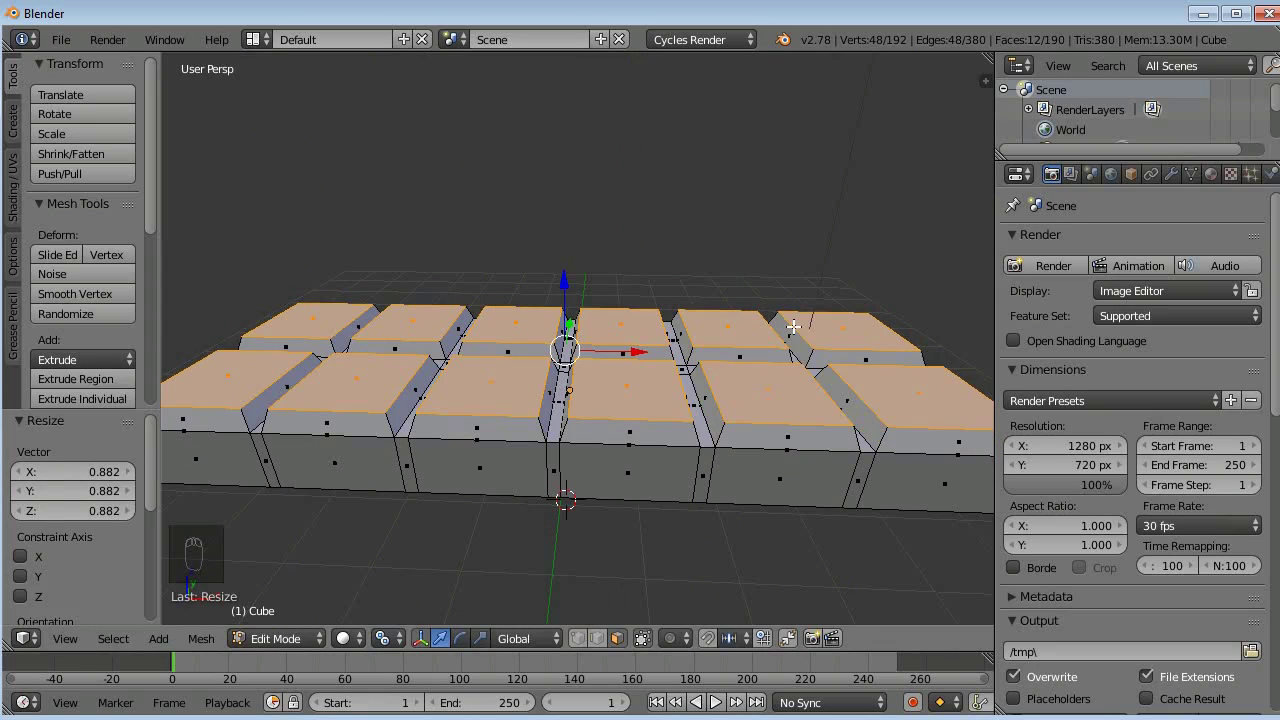
key("e")
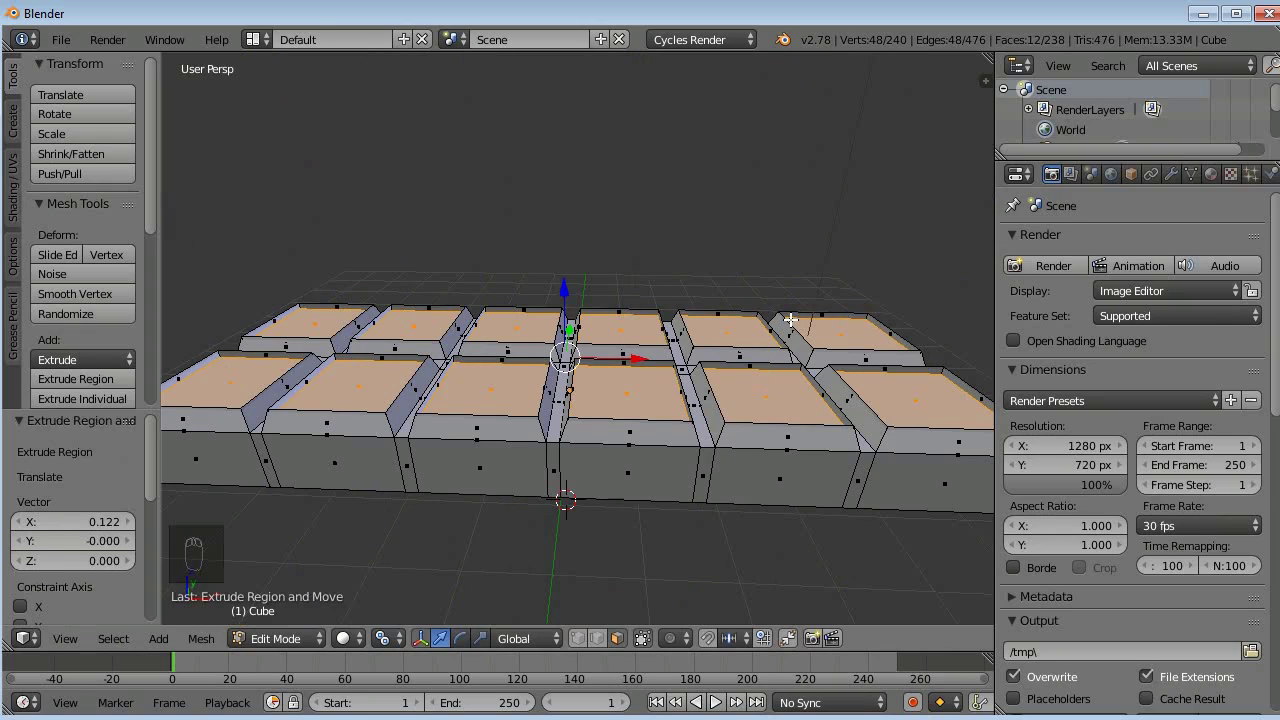
key("ctrl+s")
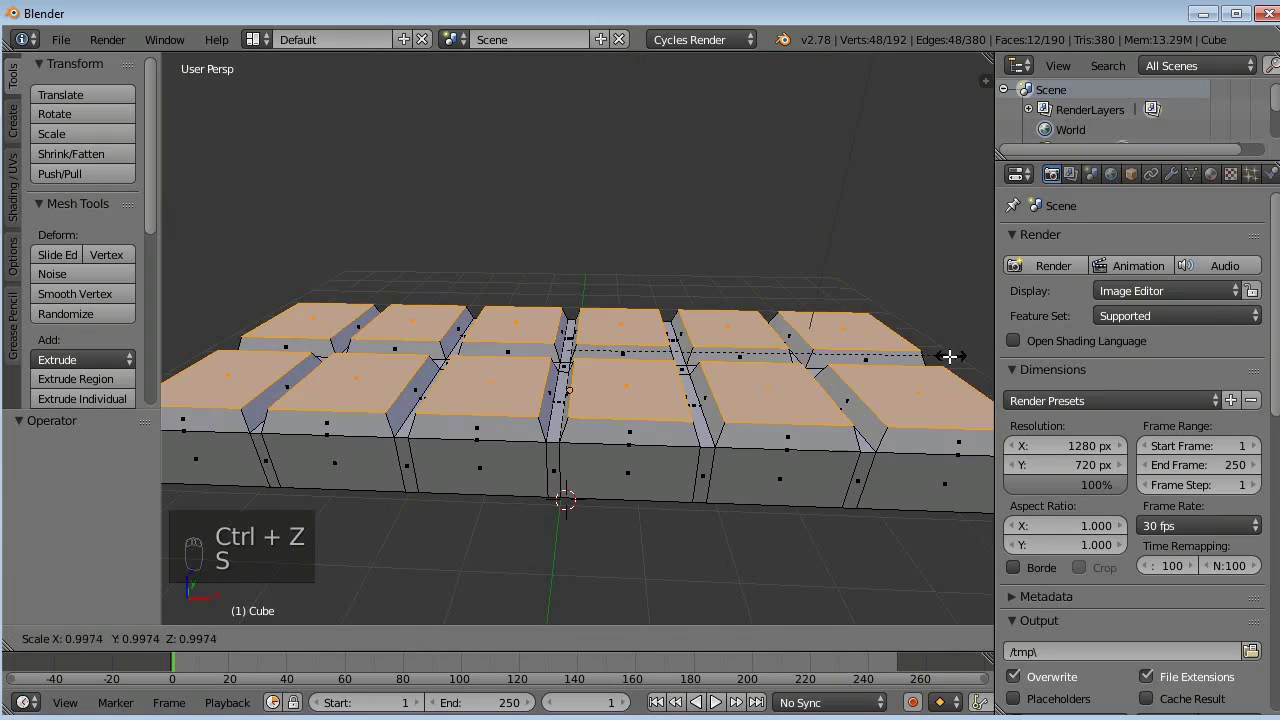
key("e")
key("s")
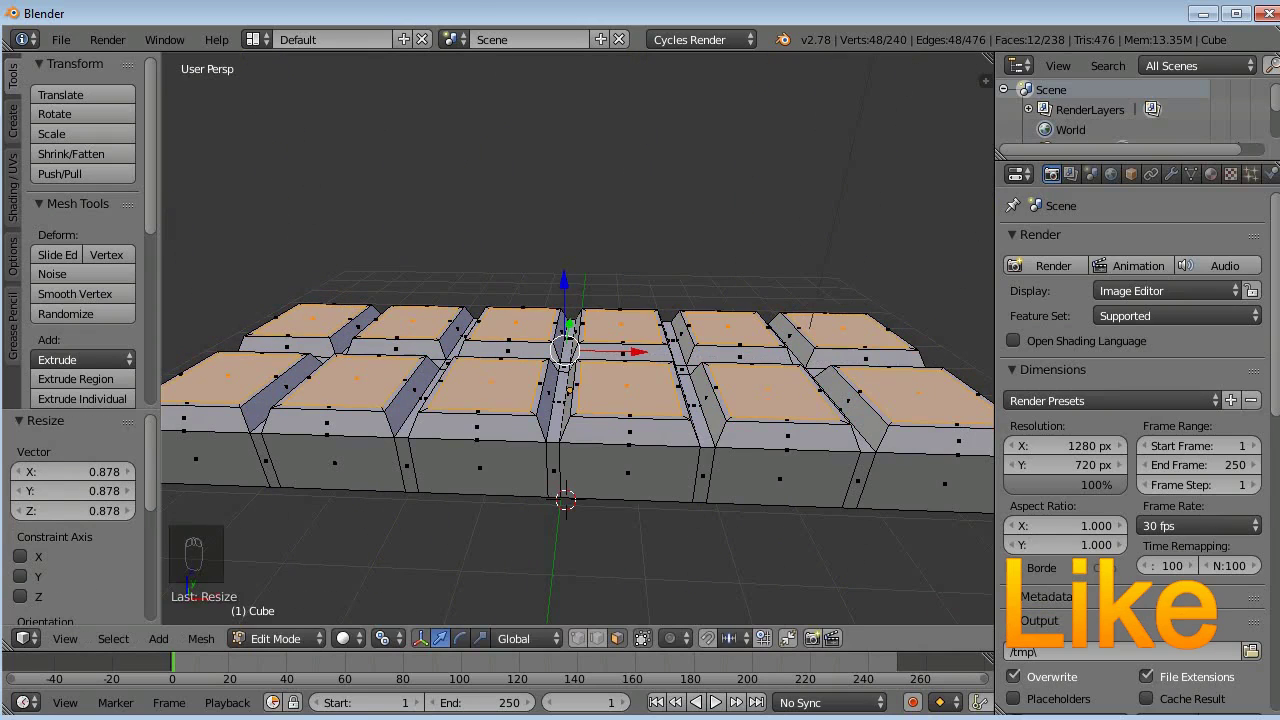
key("e")
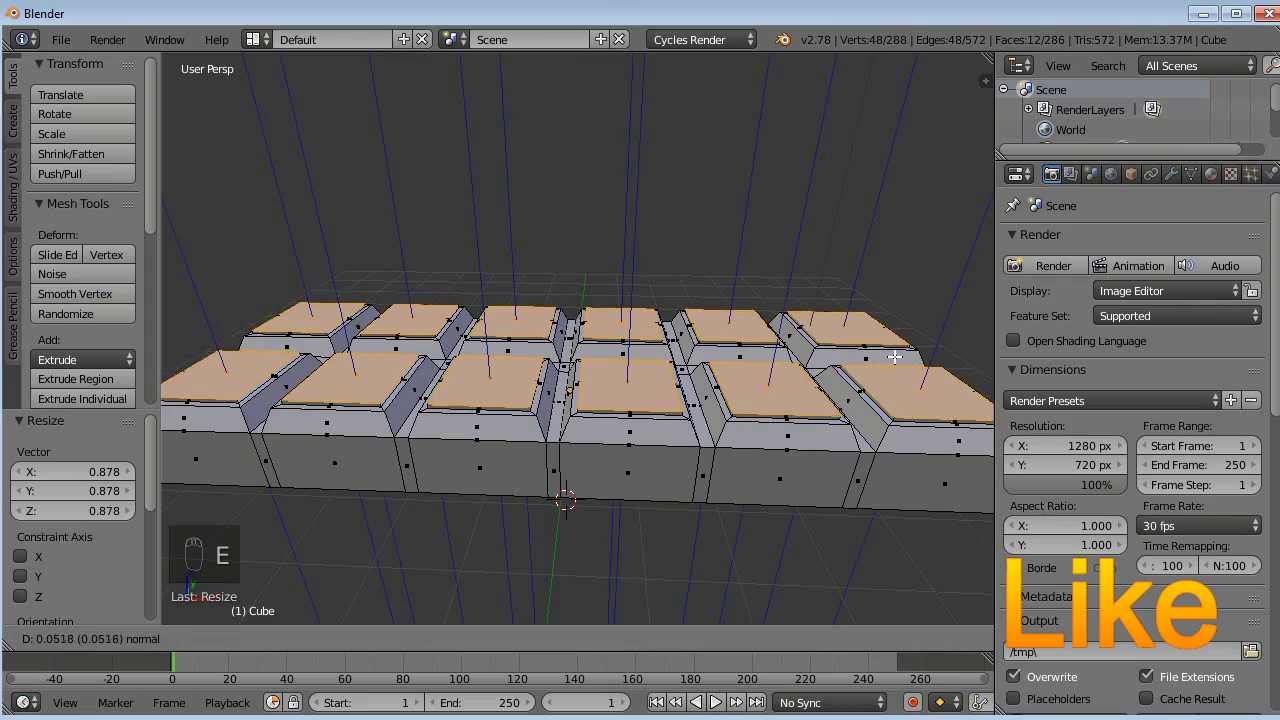
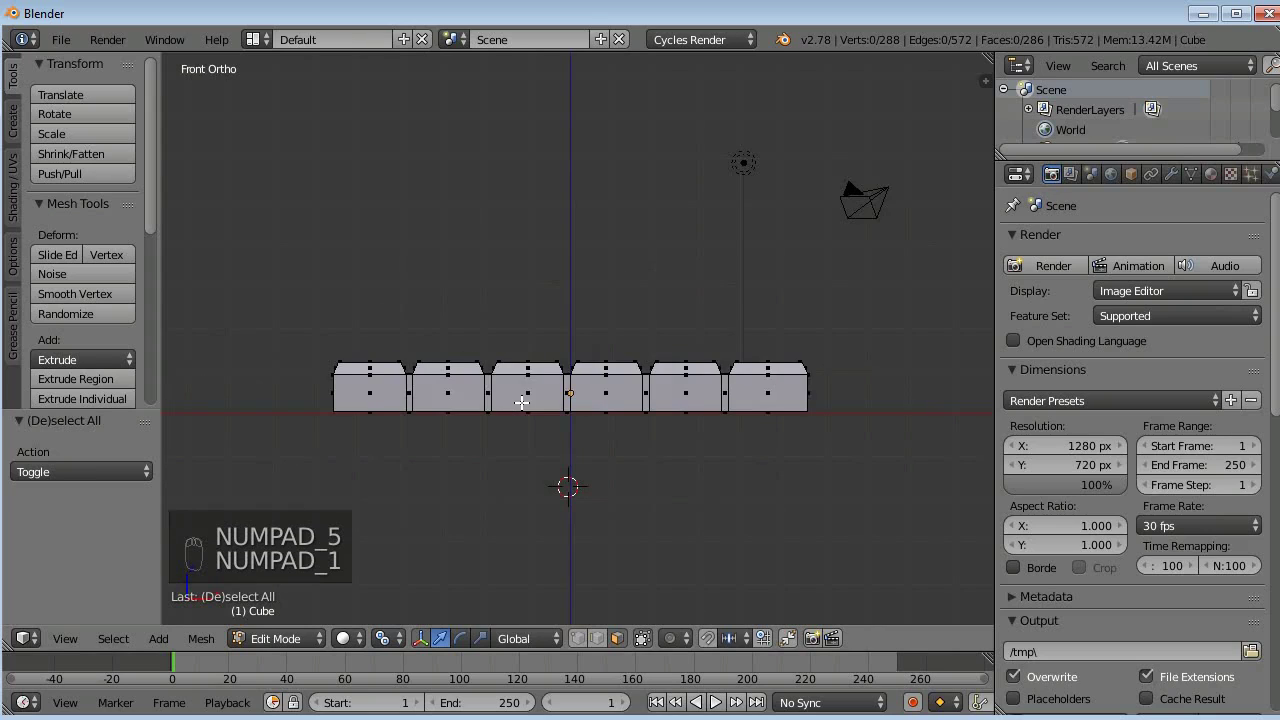
- In wireframe, box-select the bottom vertices and move them up to thin the base, then deselect
key("z")
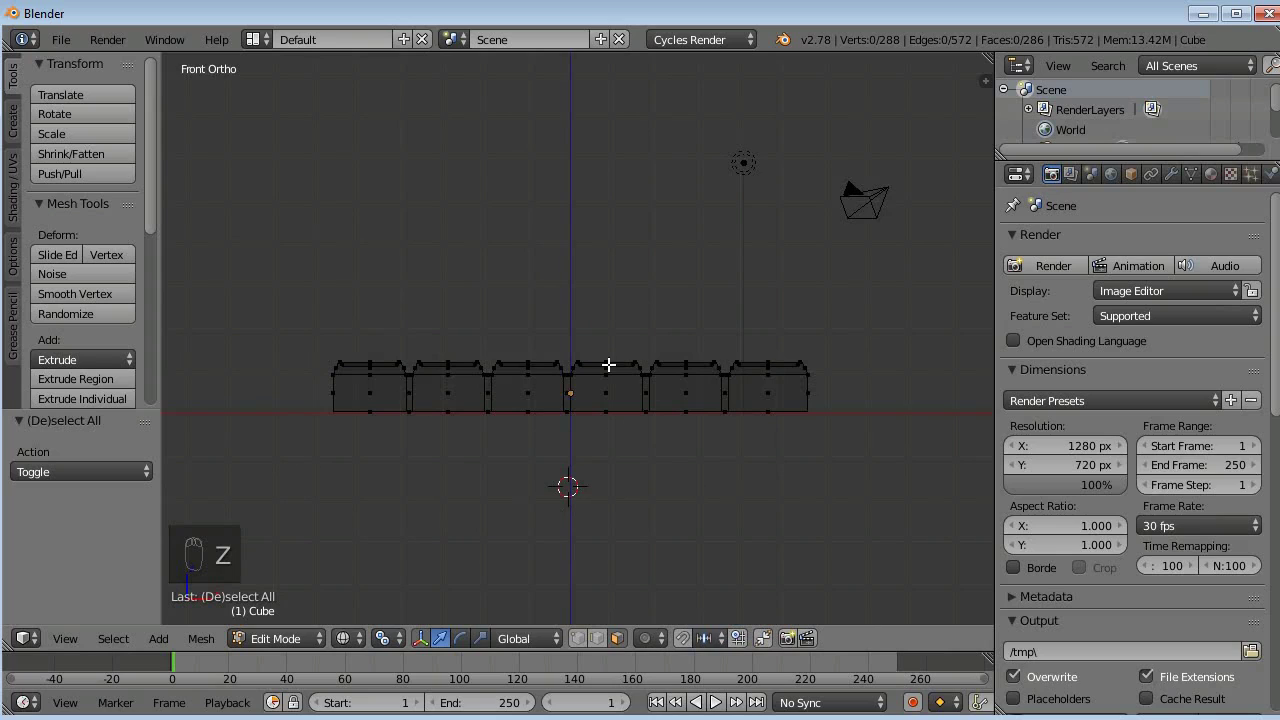
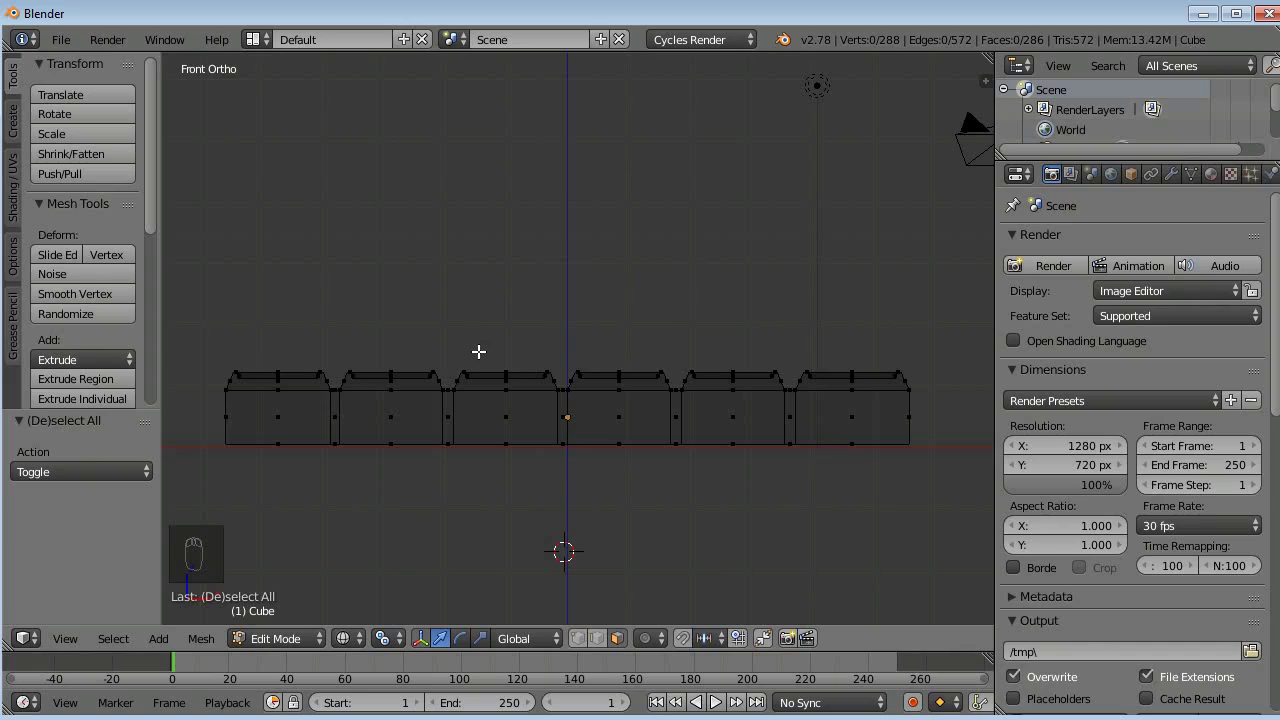
key("b")
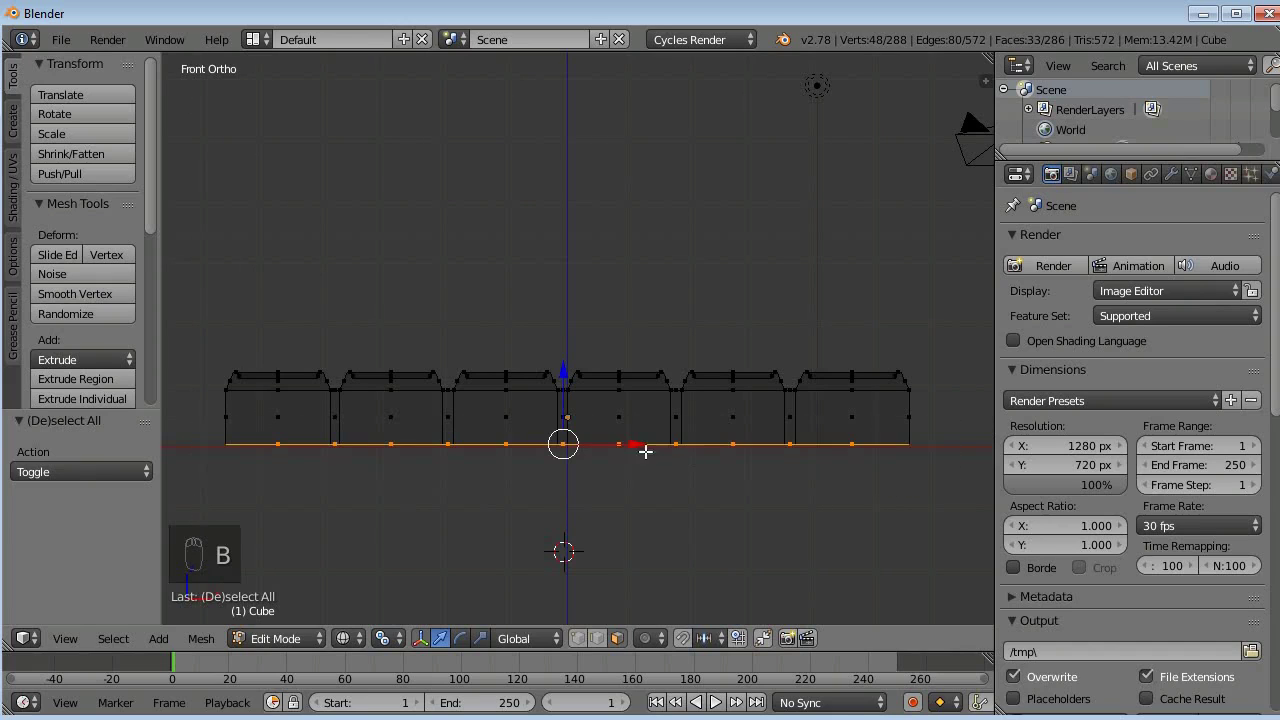
left_click_drag(561, 377, 564, 361)
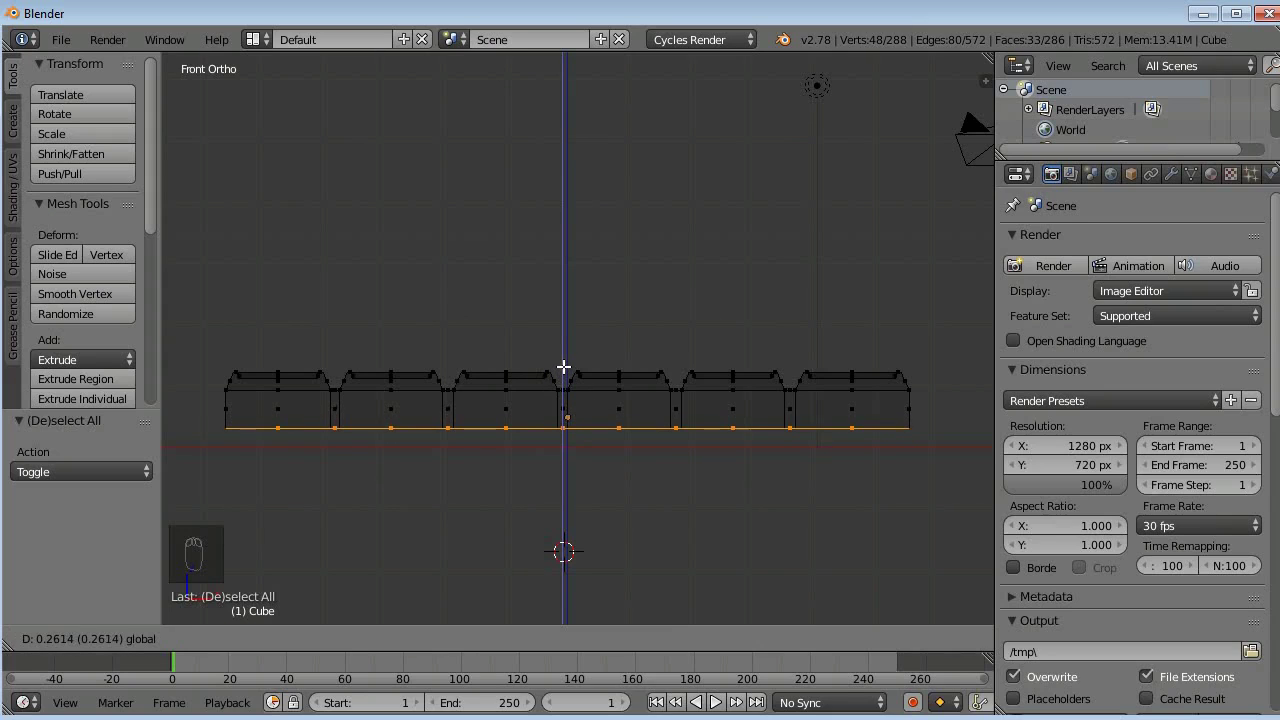
left_click(564, 361)
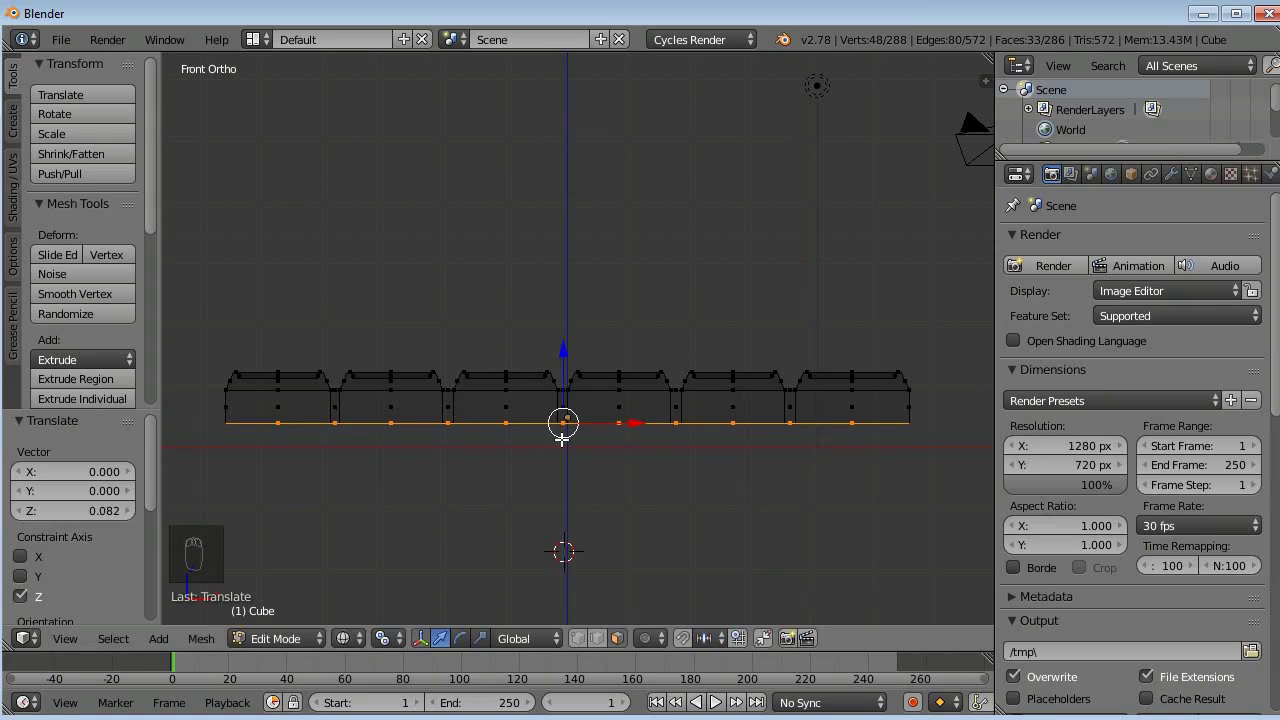
key("a")
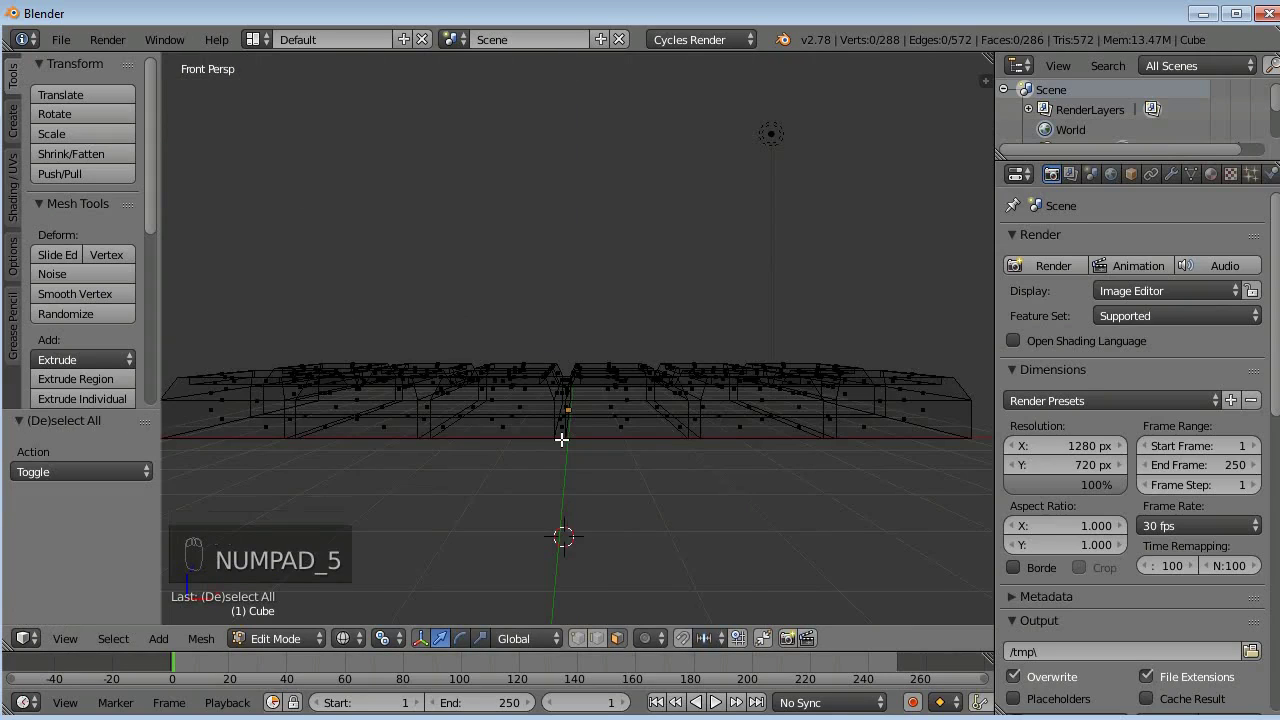
- Return to Solid shading and add a Simple Subdivision Surface modifier with View level 4
key("z")
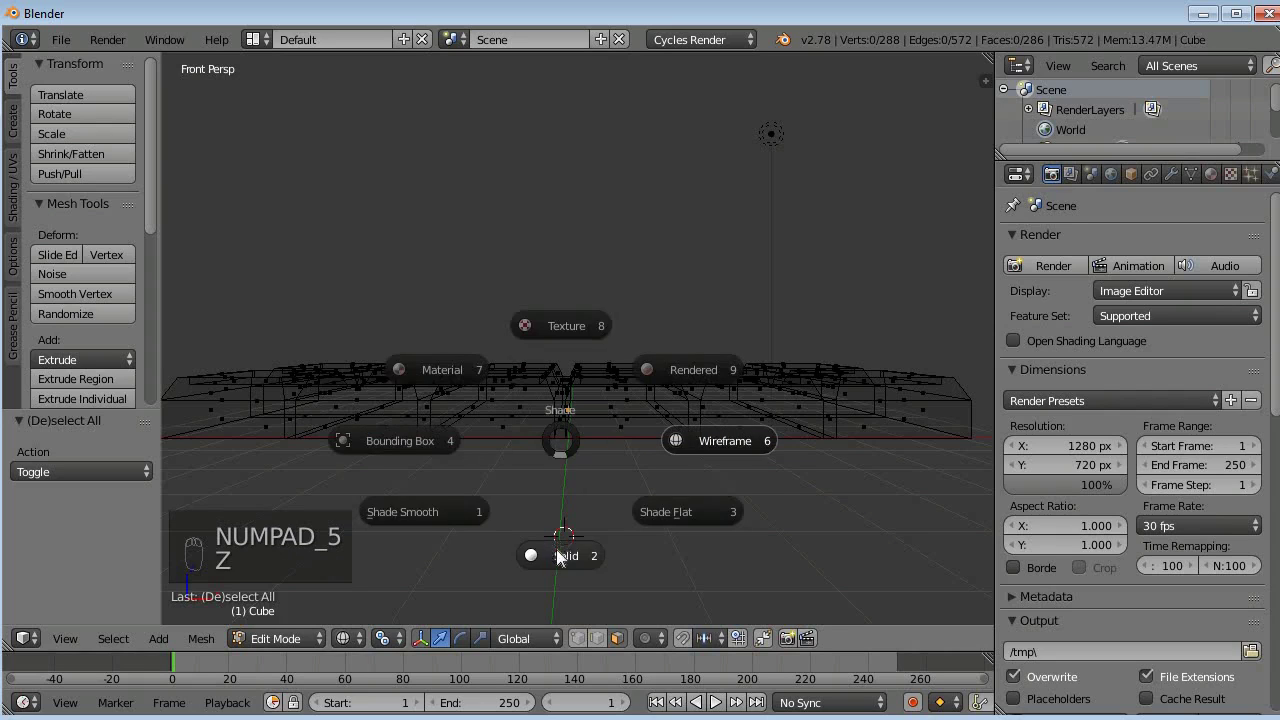
middle_click(513, 461)
left_click_drag(581, 466, 624, 453)
middle_click(647, 453)
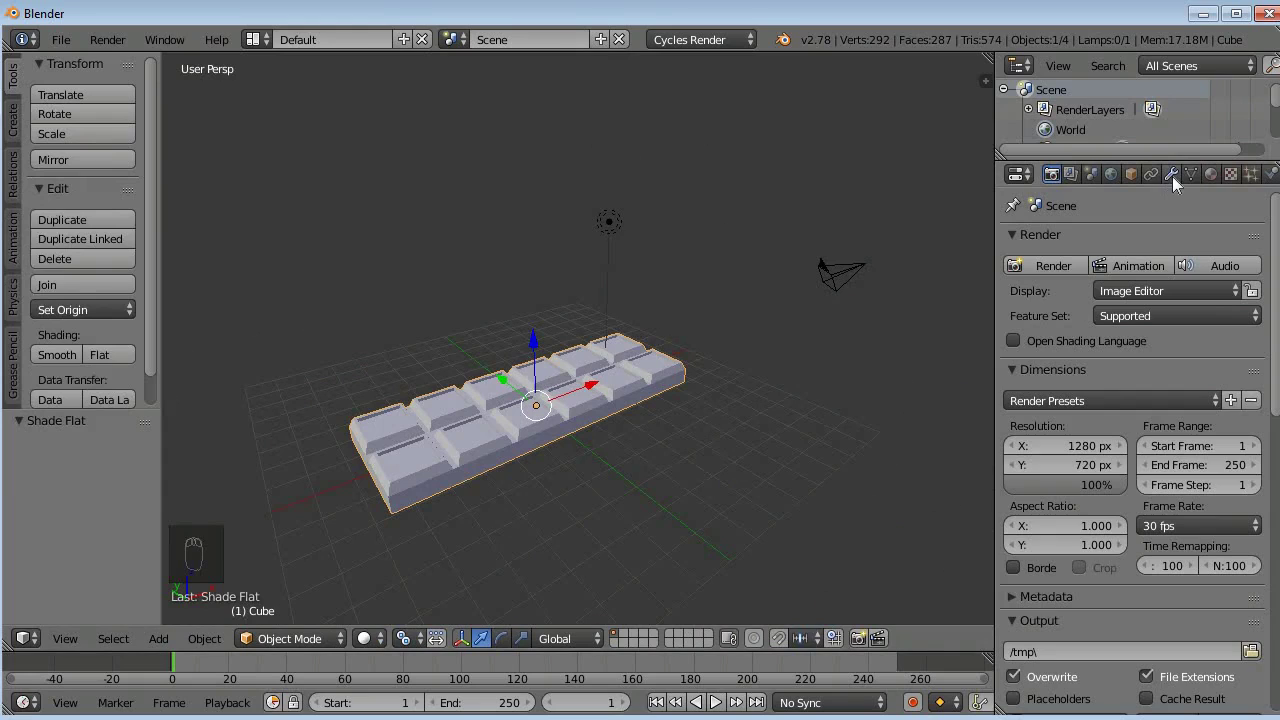
left_click_drag(1179, 186, 901, 582)
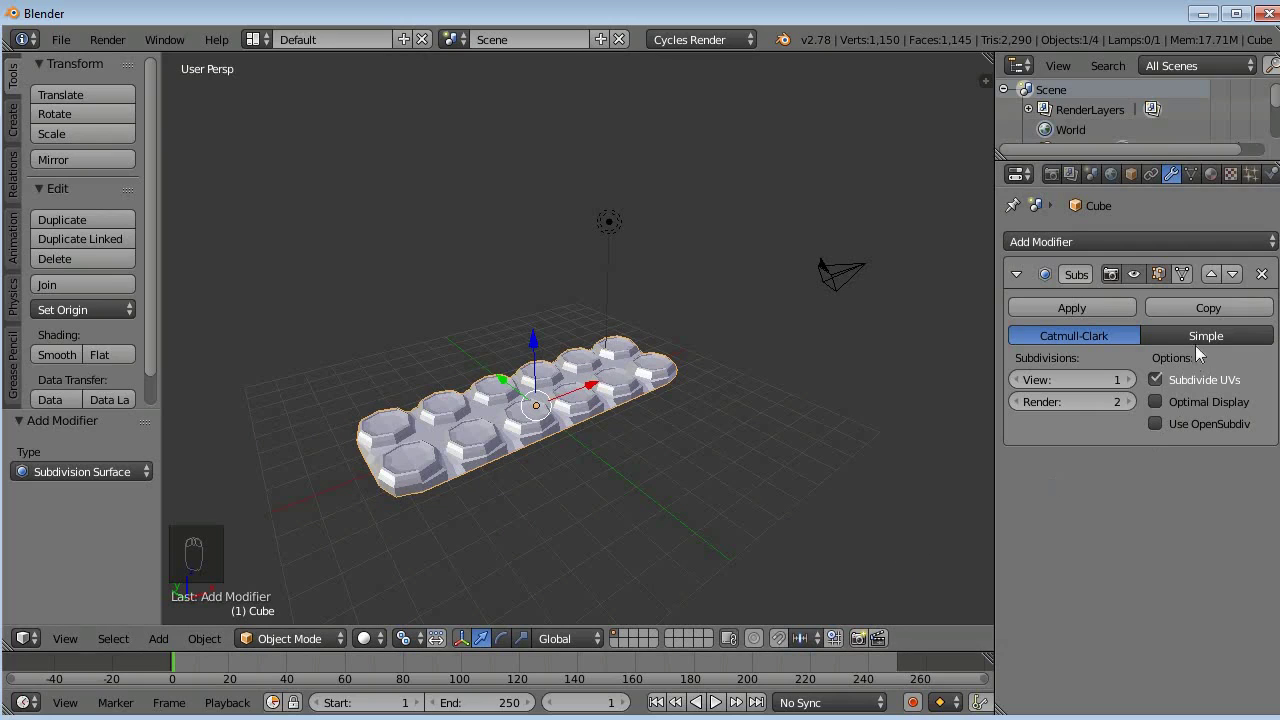
left_click_drag(1211, 340, 916, 437)
- Add a mesh plane and scale it up into a large ground beneath the bar
left_click_drag(69, 355, 571, 451)
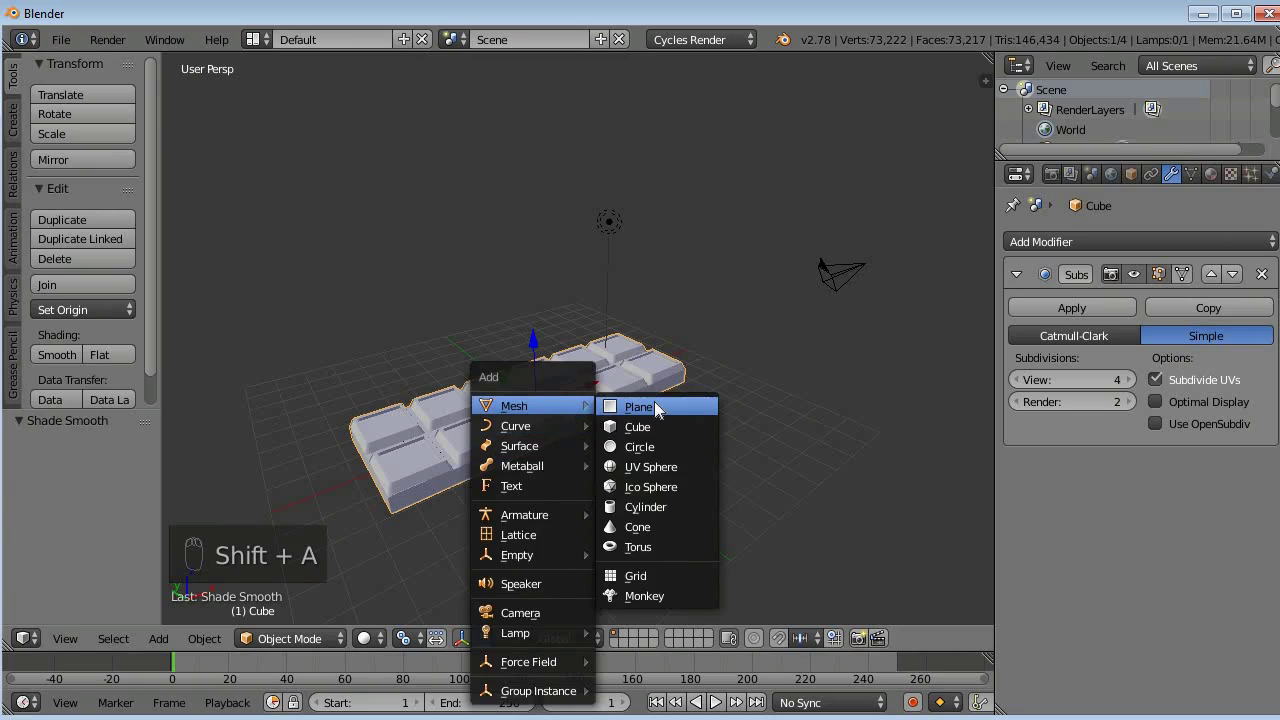
key("s")
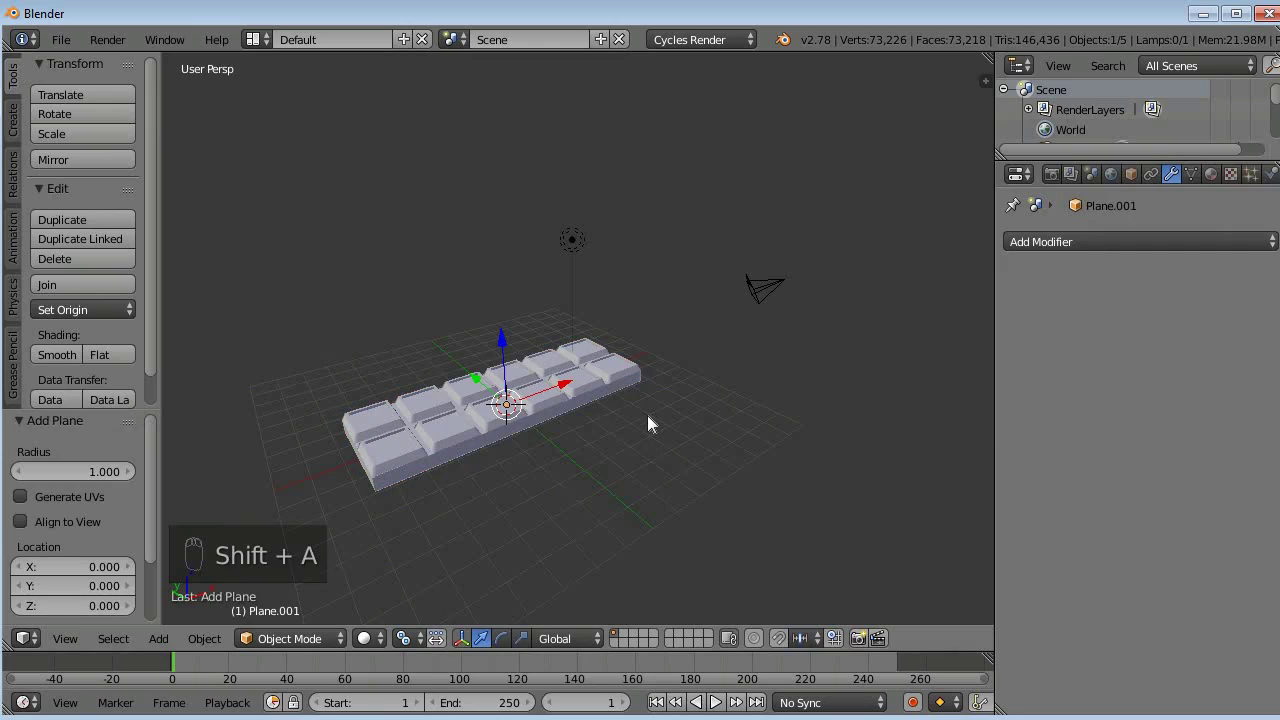
key("s")
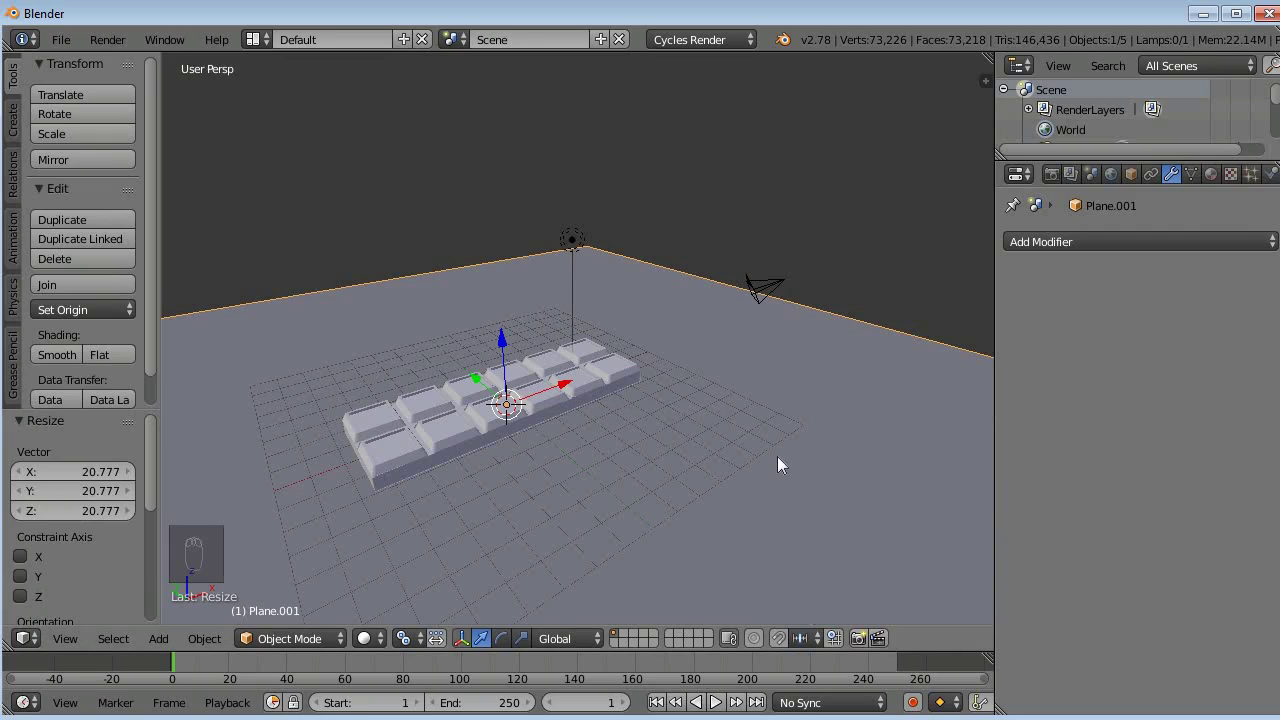
- In front view, move the bar down and the plane up along Z until the bar rests on the plane
left_click_drag(784, 465, 554, 409)
left_click_drag(554, 409, 773, 505)
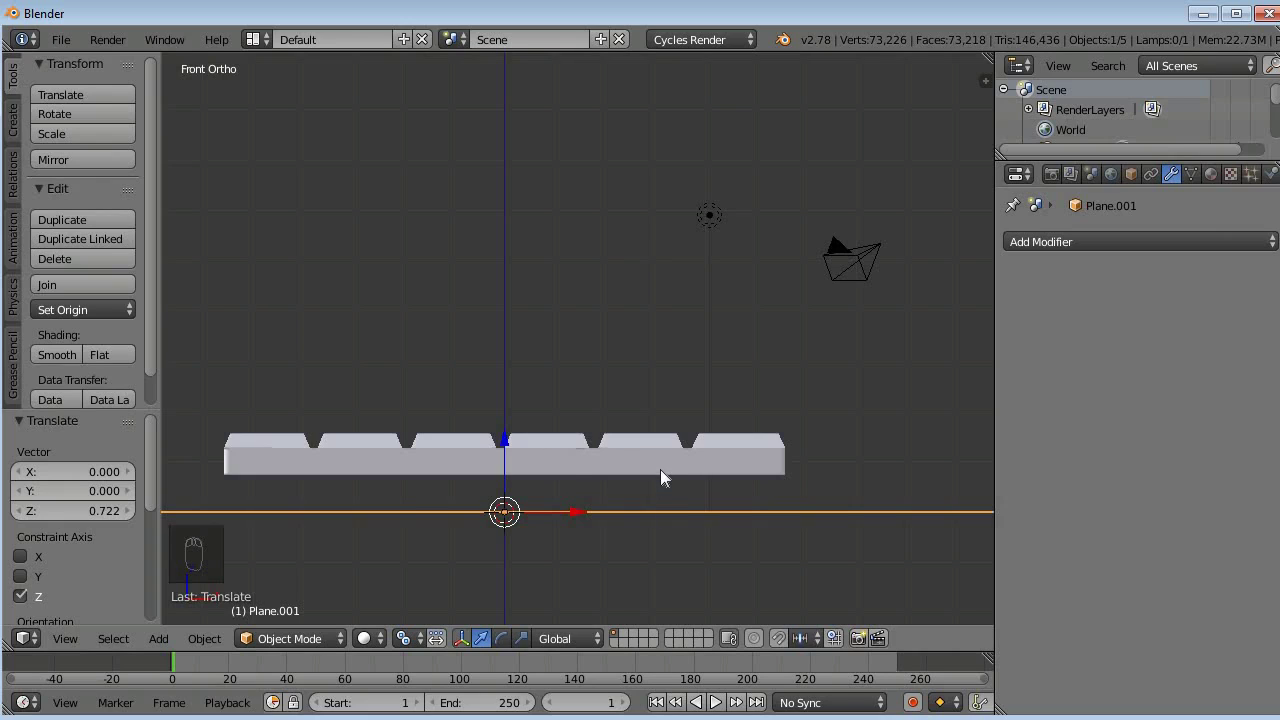
left_click_drag(667, 477, 511, 407)
left_click_drag(510, 412, 507, 442)
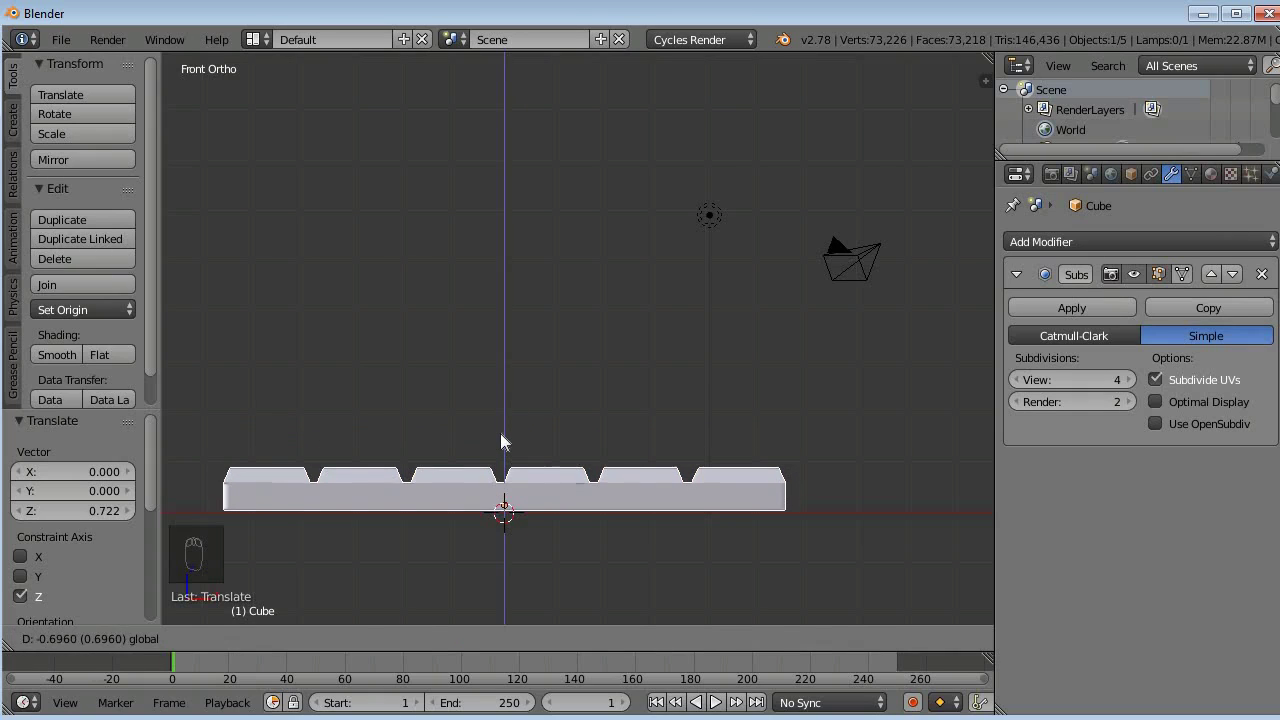
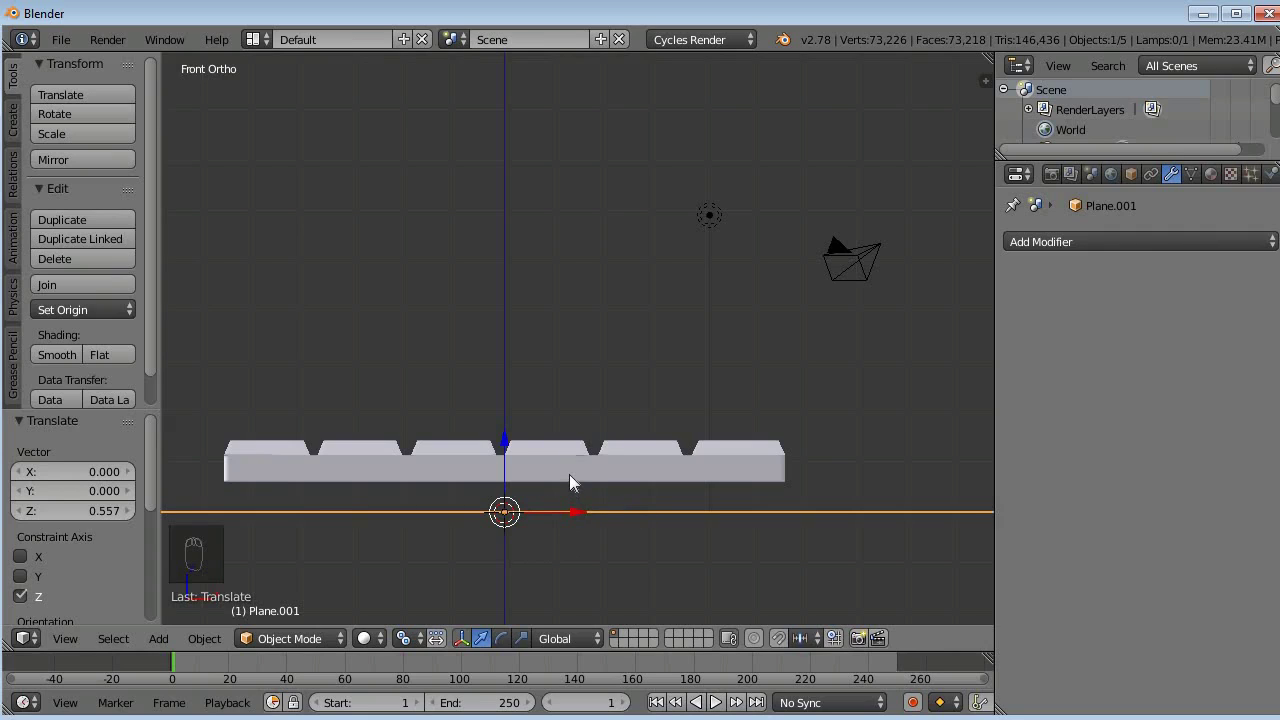
left_click_drag(576, 483, 511, 417)
left_click_drag(511, 417, 510, 446)
left_click_drag(886, 527, 640, 495)
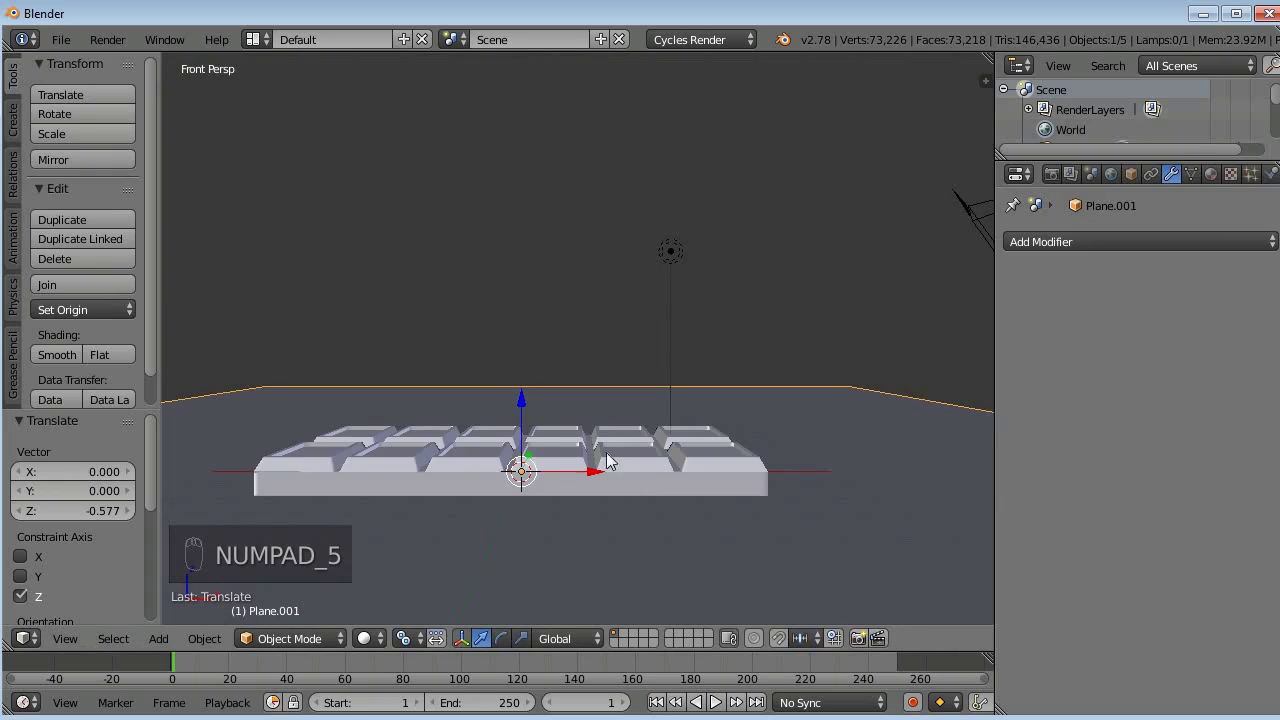
- Create a new Diffuse BSDF material, Material.001, for the ground plane
left_click_drag(508, 467, 582, 489)
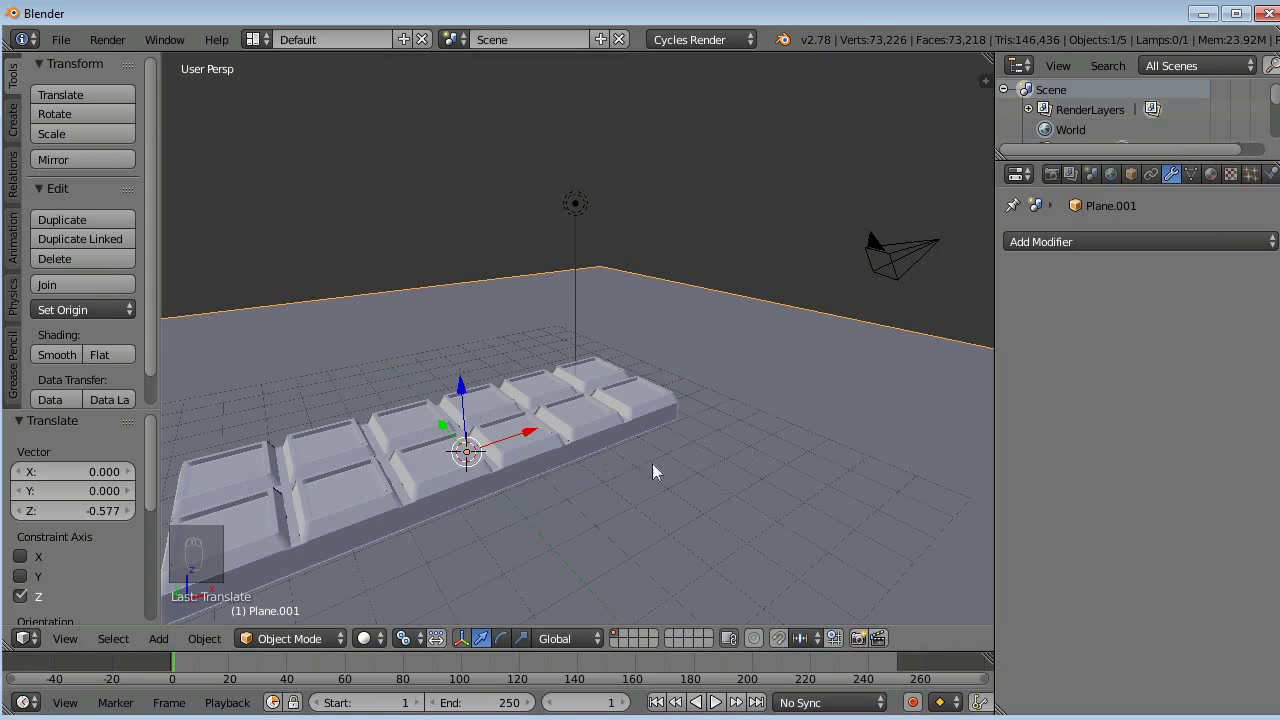
left_click_drag(692, 328, 809, 577)
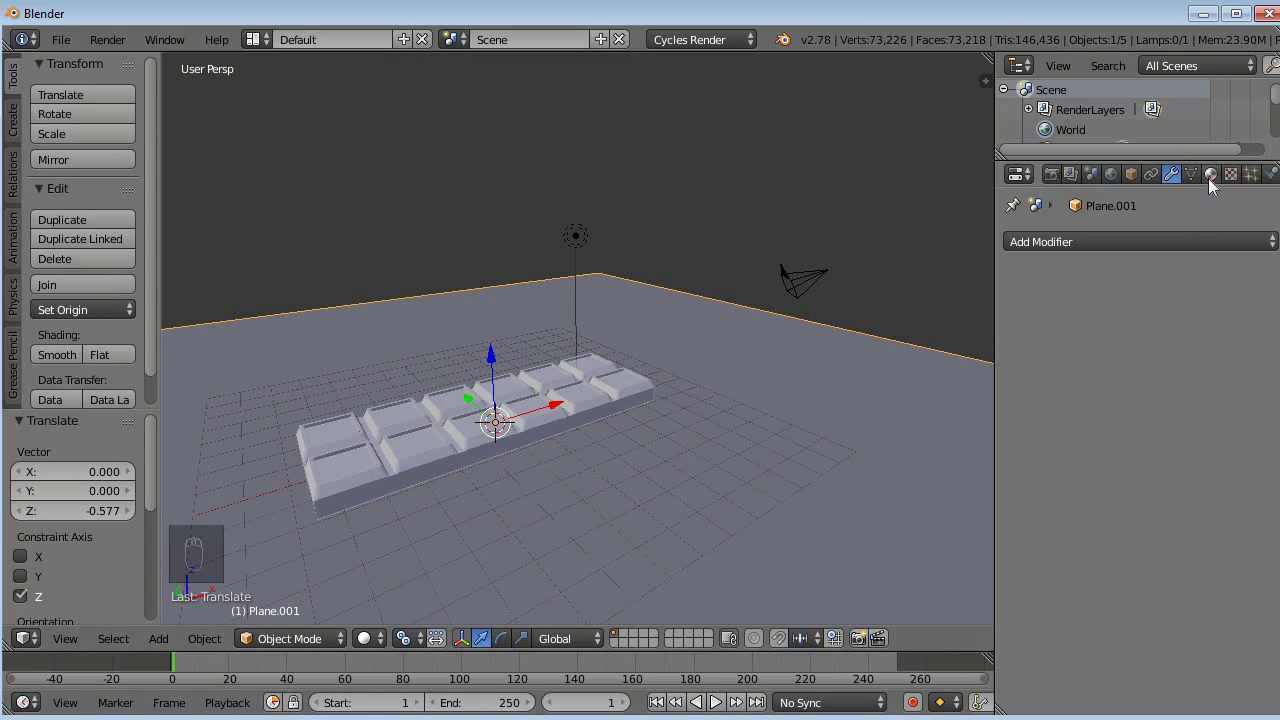
left_click_drag(1215, 186, 1129, 325)
left_click_drag(1129, 319, 986, 51)
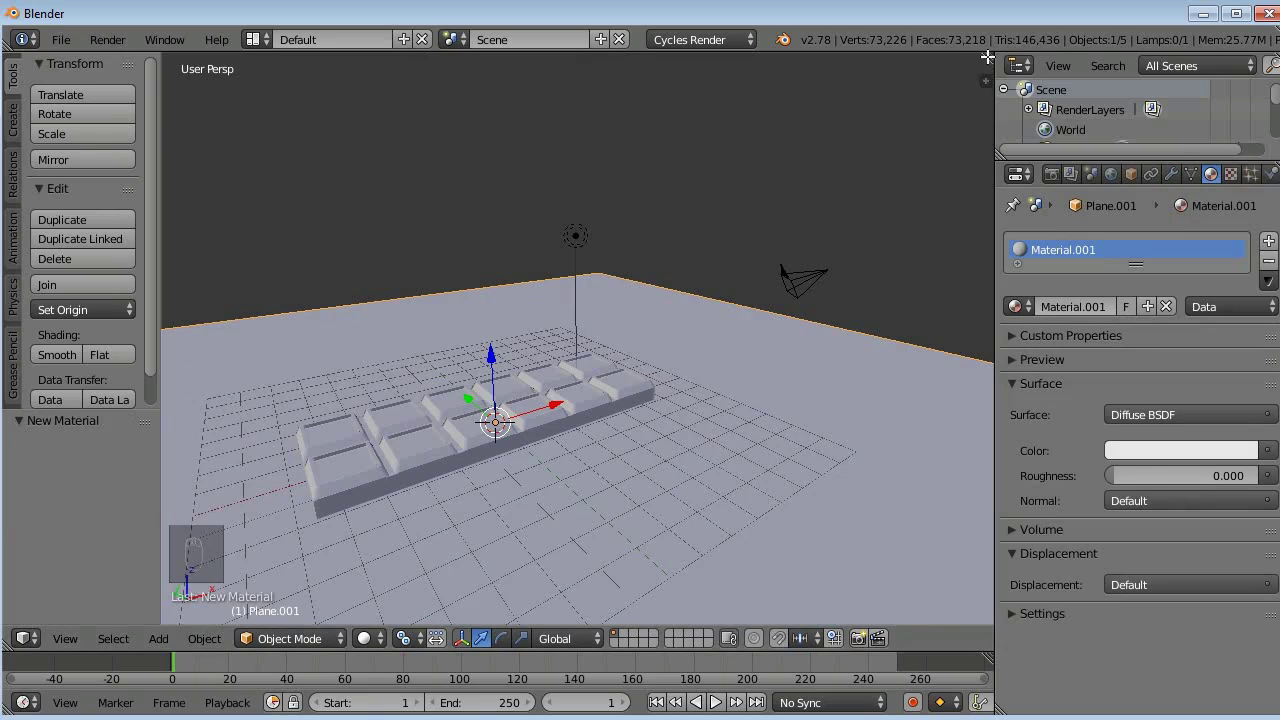
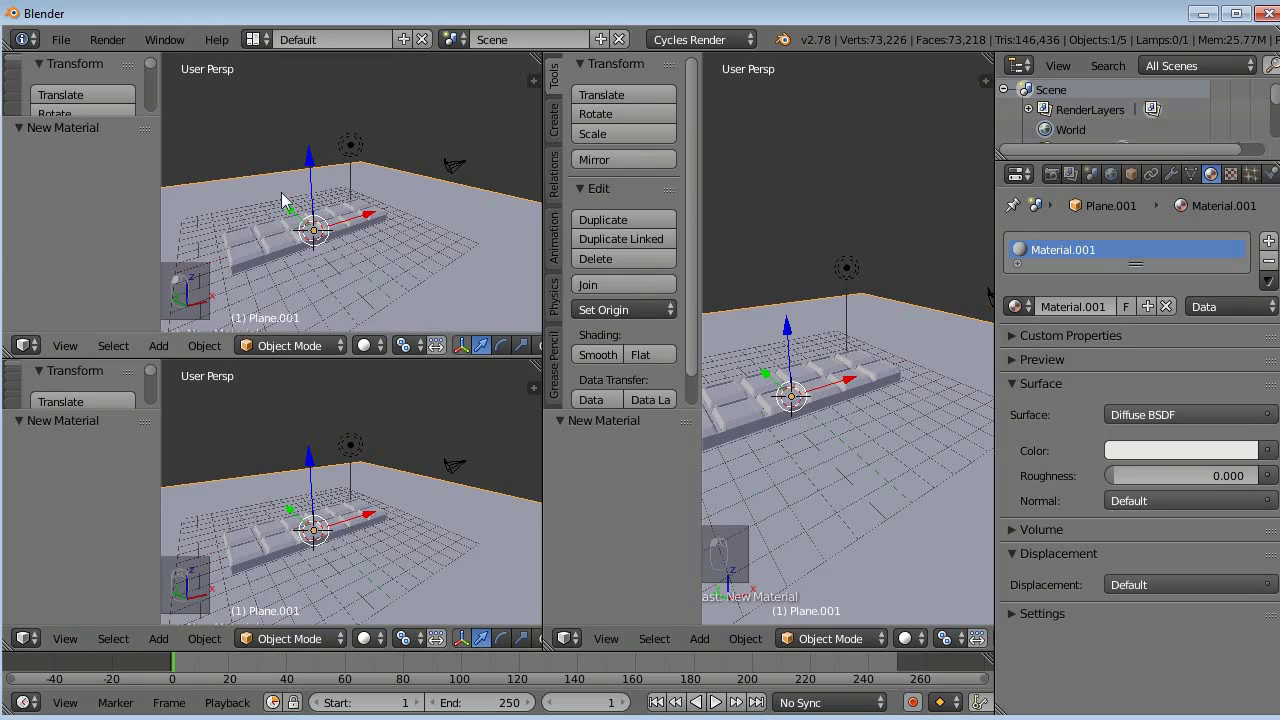
- Turn the new pane into the shader node editor and select the Material Output node
key("t")
key("t")
key("t")
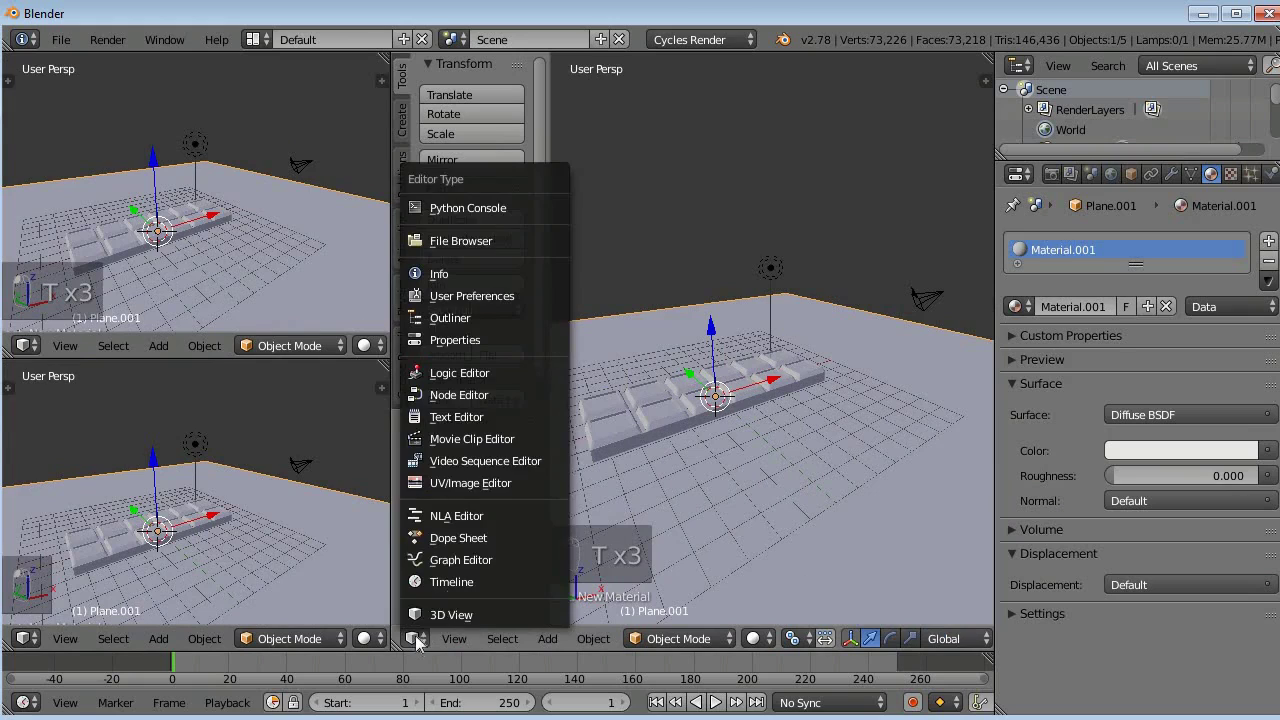
key("n")
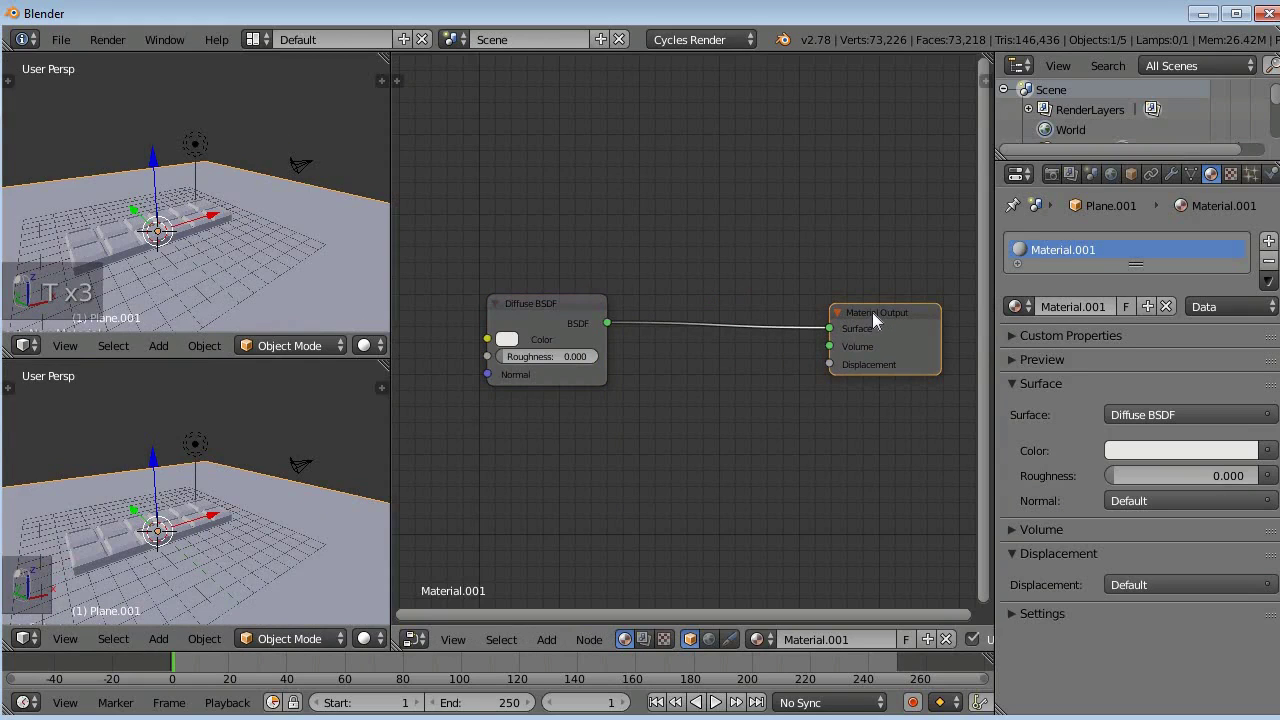
left_click(879, 310)
left_click(885, 307)
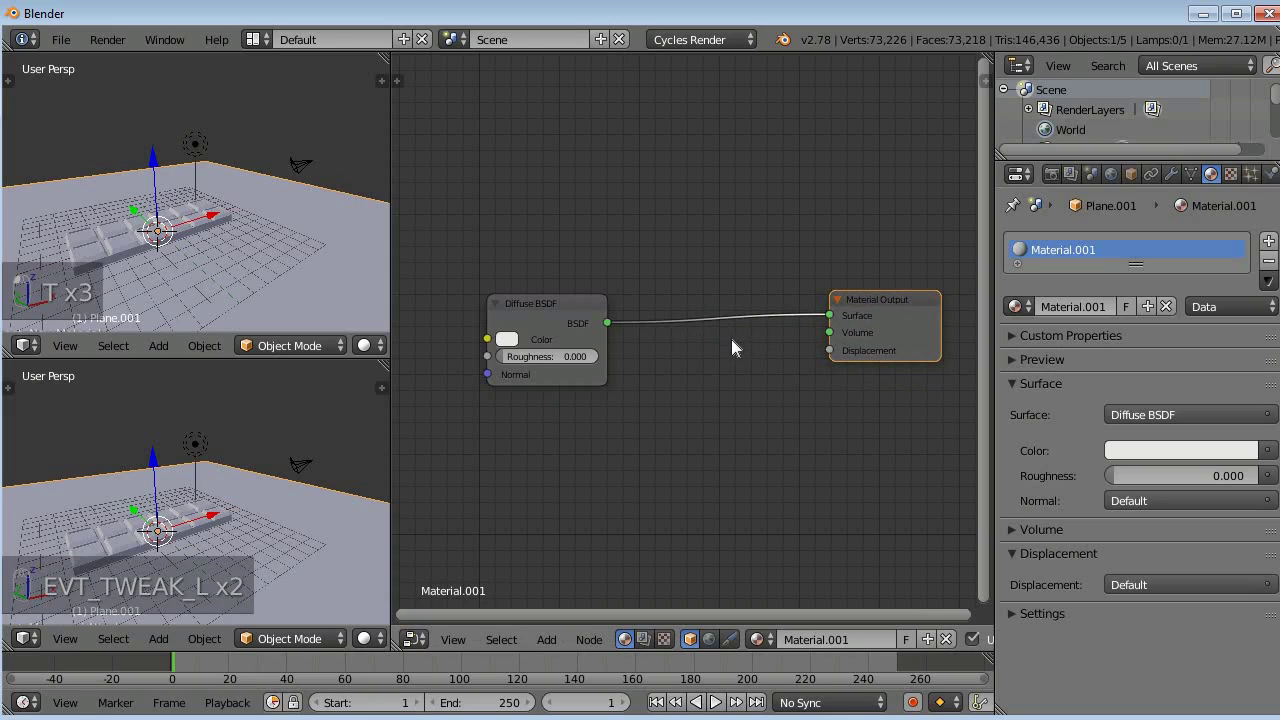
- Add a Mix Shader node between the Diffuse BSDF and the Material Output
key("shift+a")
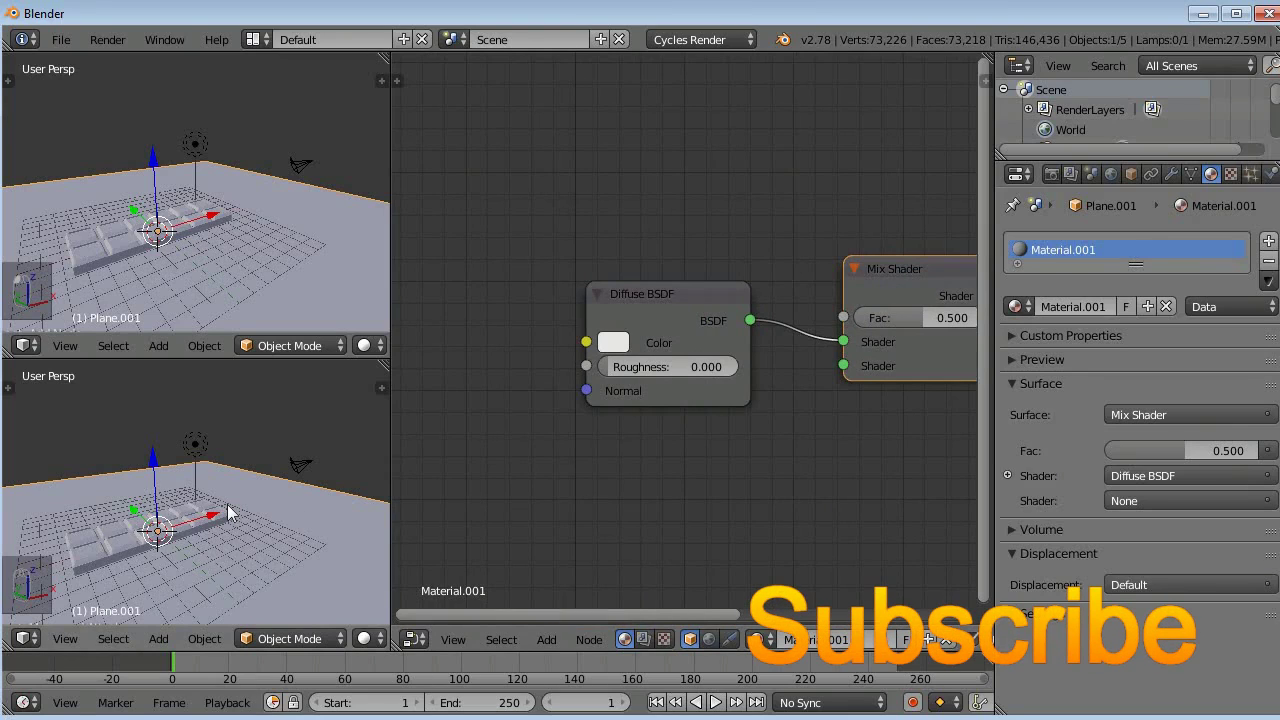
key("shift+z")
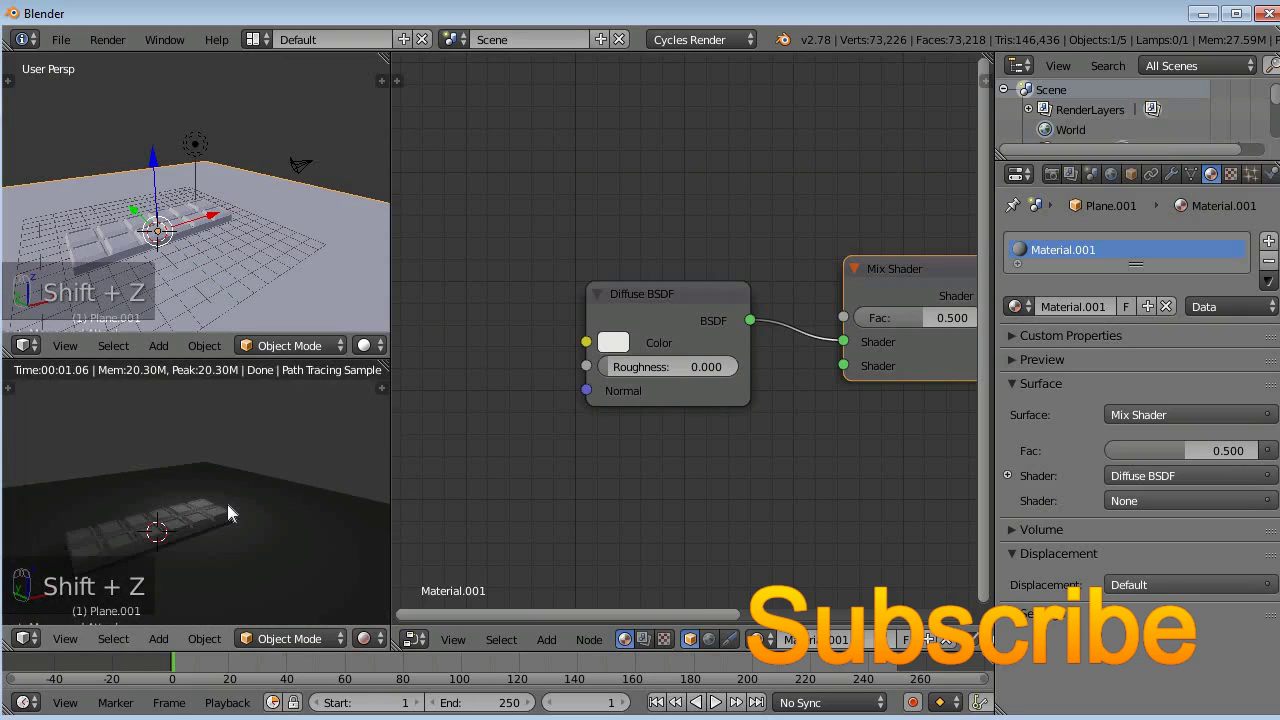
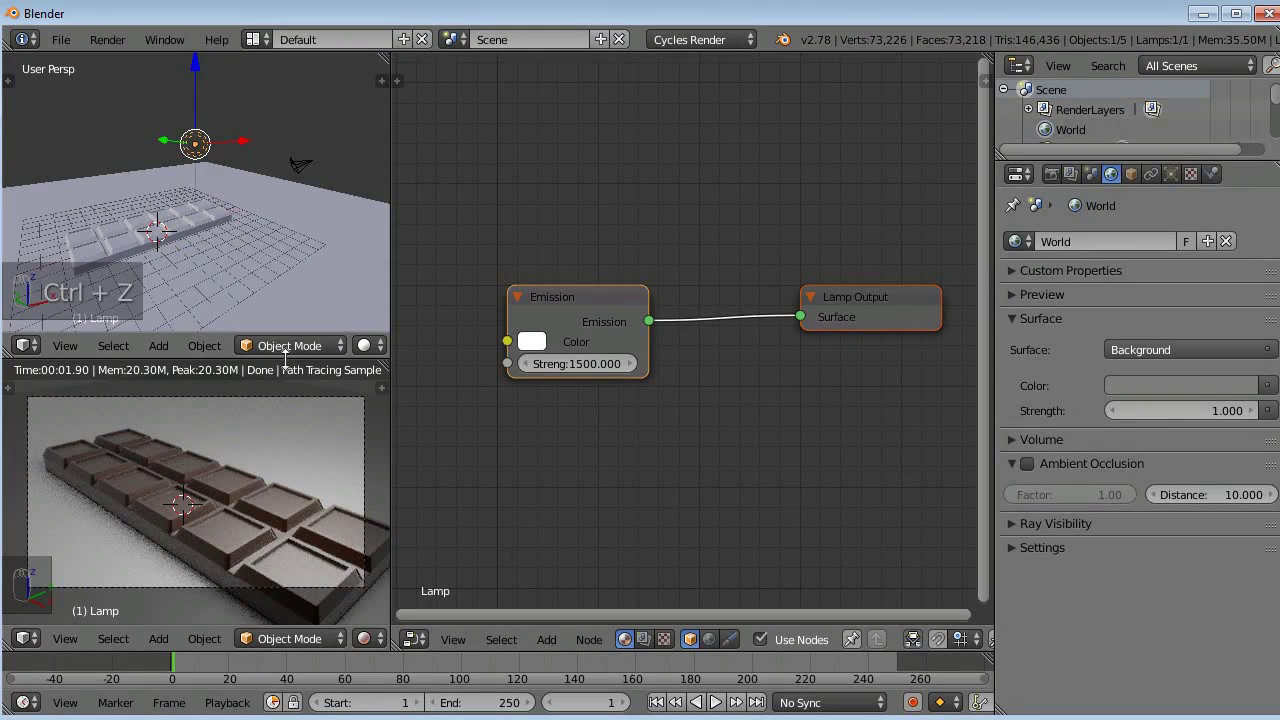
- Return to the 3D scene and look through the scene camera with the view sidebar shown
left_click_drag(292, 369, 289, 389)
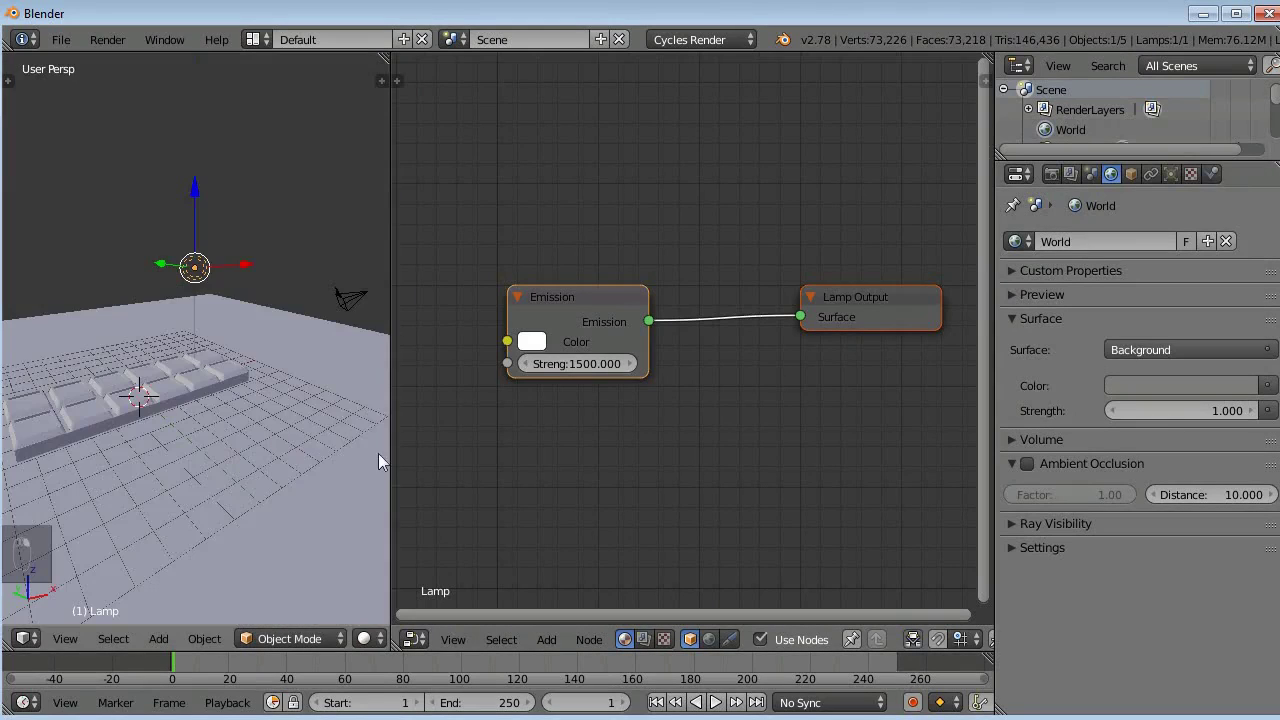
left_click_drag(392, 457, 453, 449)
key("KP_0")
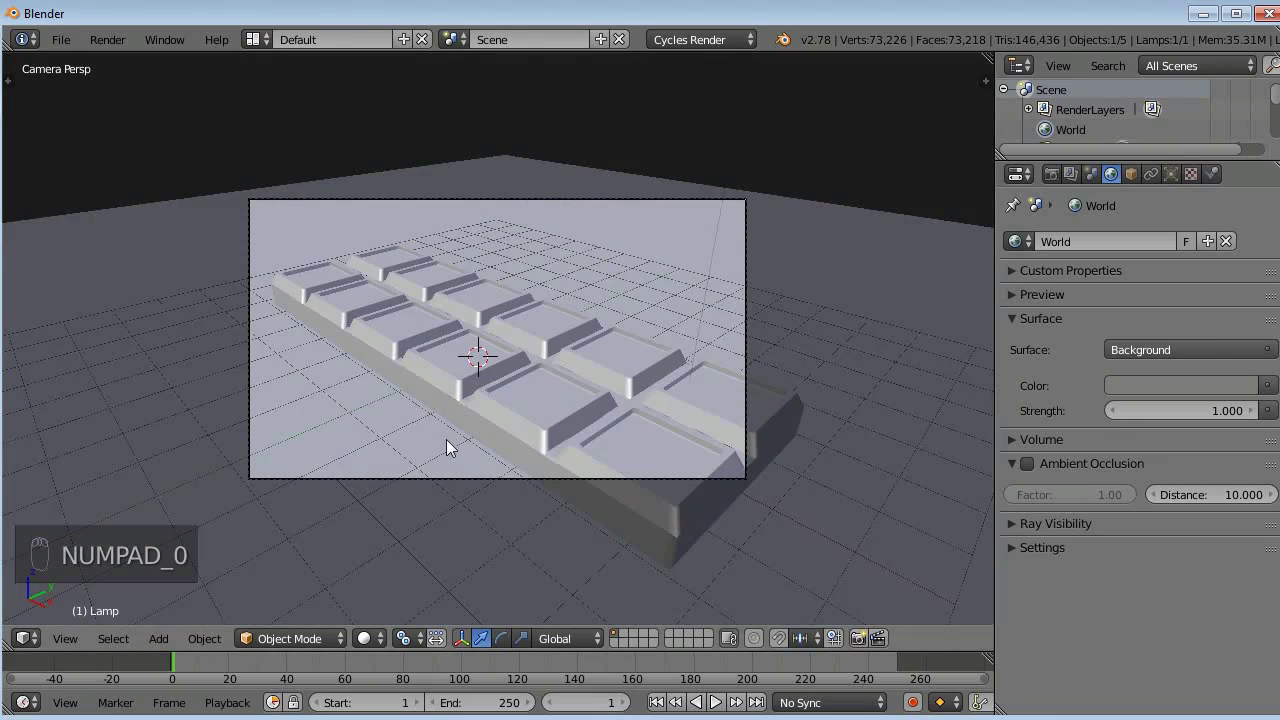
key("n")
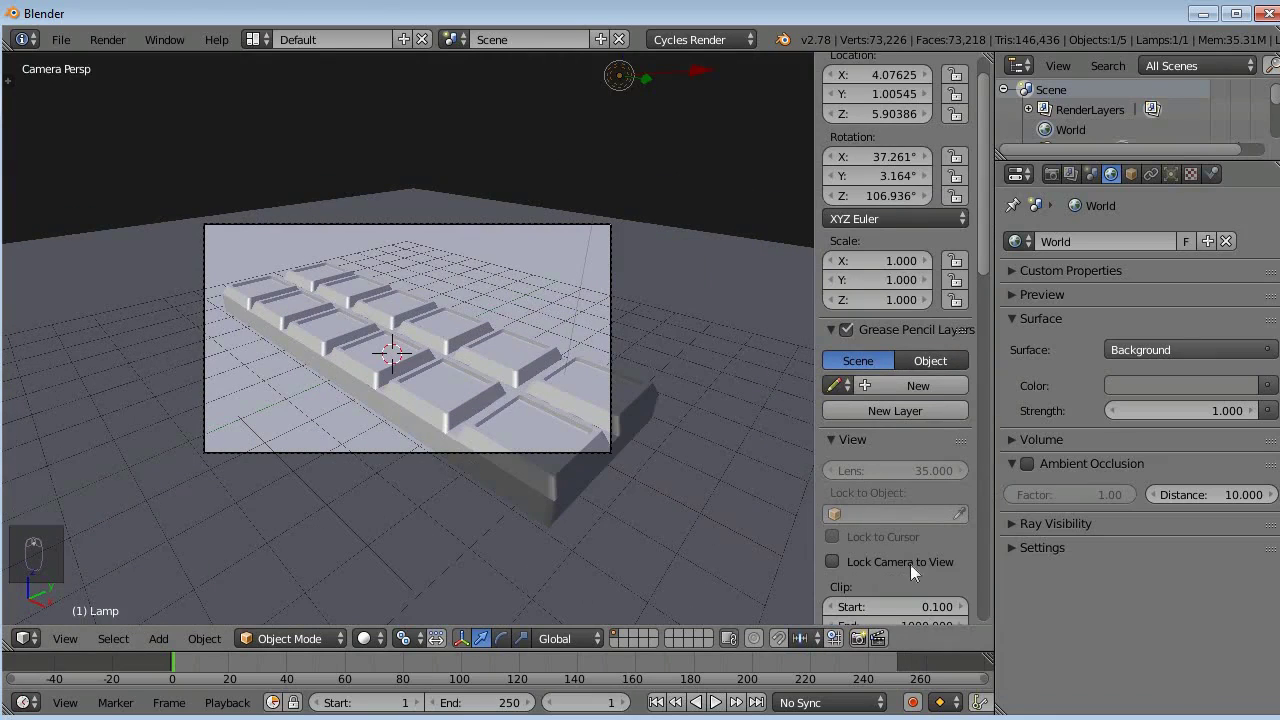
- Enable Lock Camera to View so the camera follows viewport navigation
left_click_drag(914, 562, 917, 323)
key("n")
middle_click(914, 329)
double_click(914, 329)
middle_click(914, 329)
middle_click(913, 339)
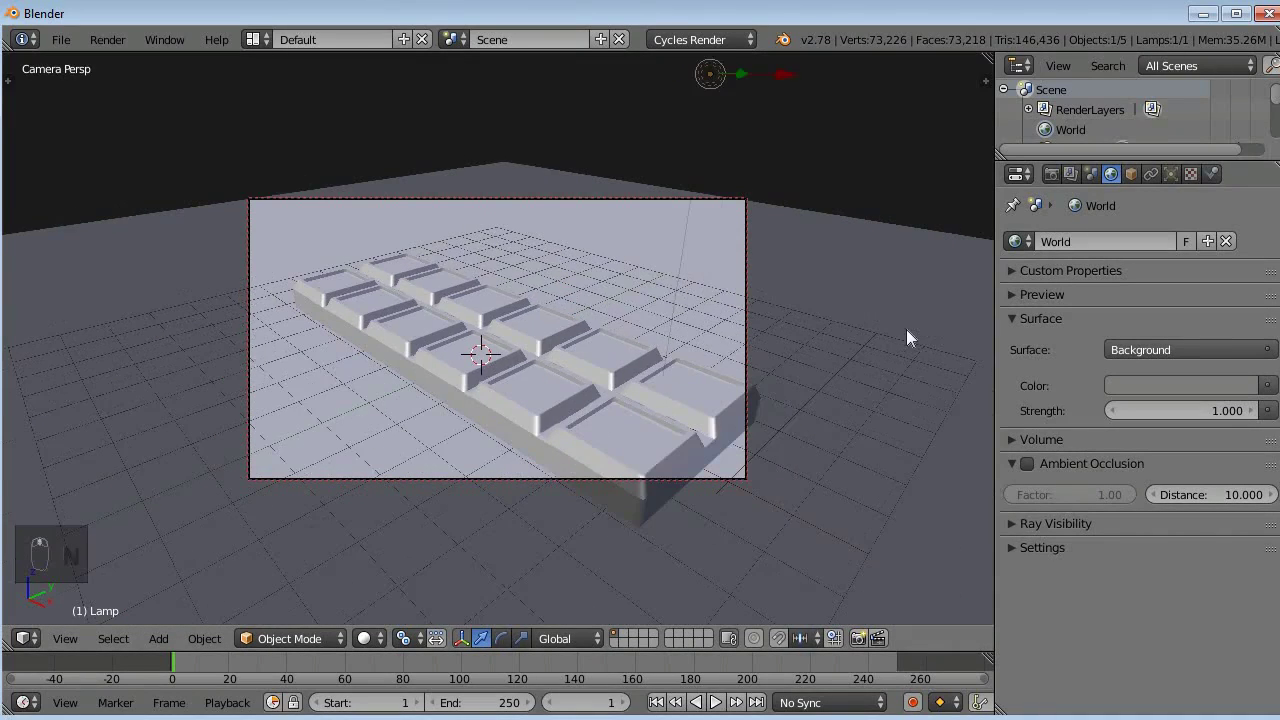
- Orbit the camera to frame the chocolate bar from above
left_click_drag(457, 349, 439, 362)
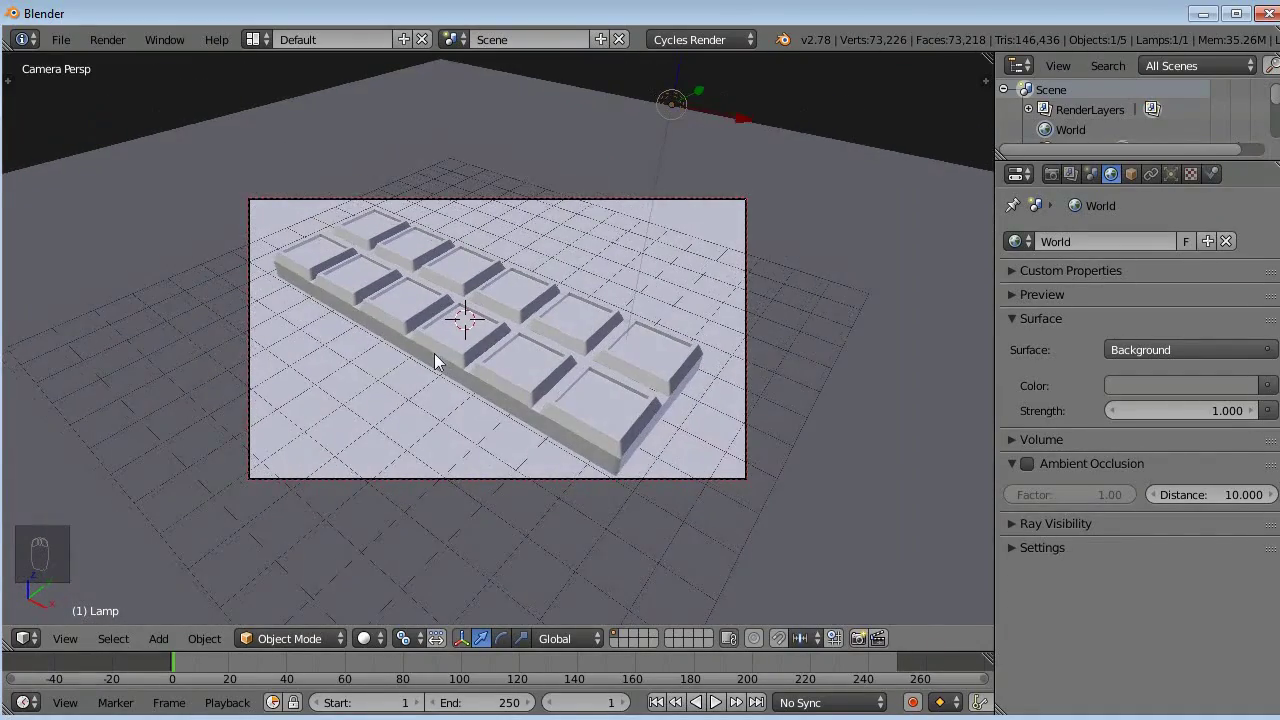
left_click_drag(428, 354, 497, 345)
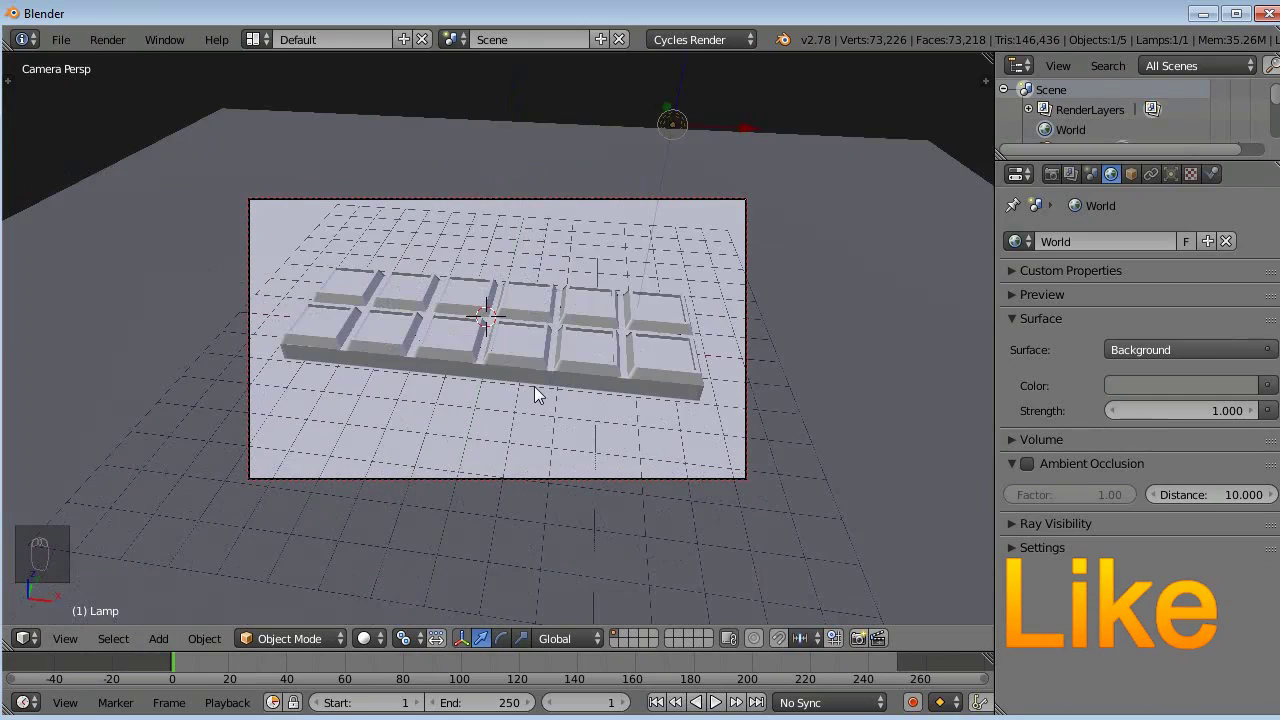
- Check the framed shot in live Cycles preview, then return to solid shading
key("shift+z")
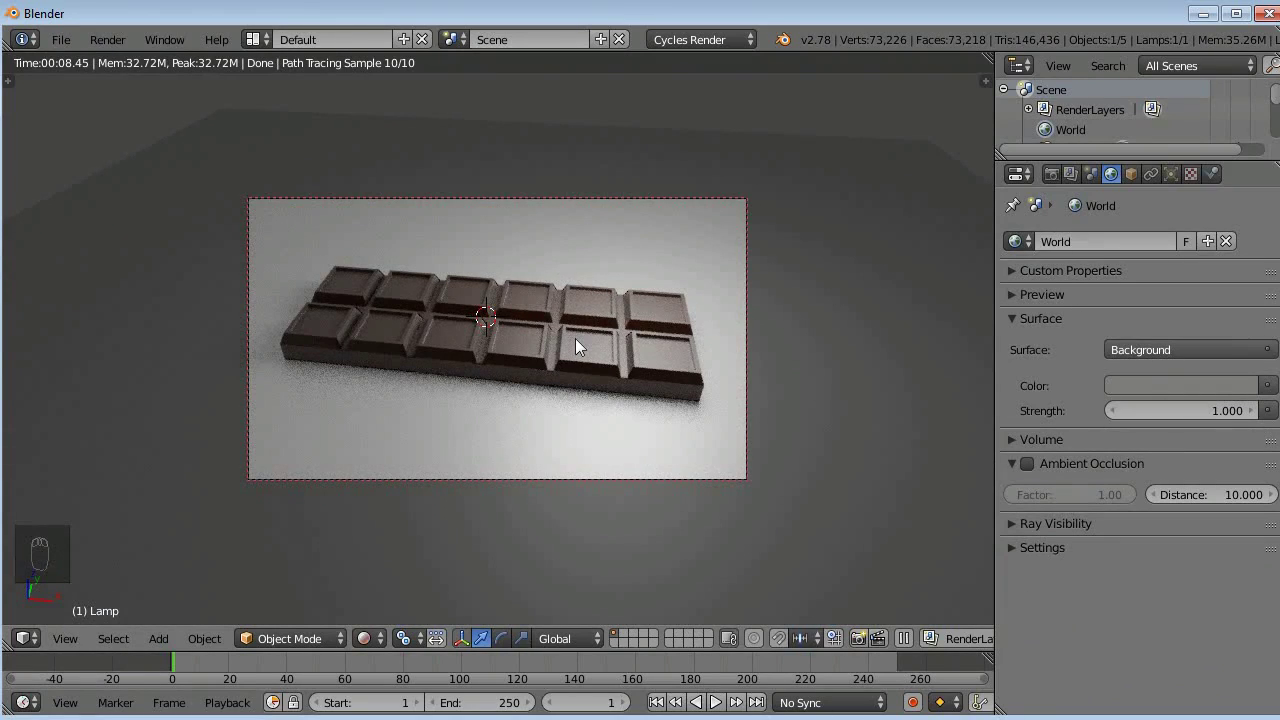
key("shift+z")
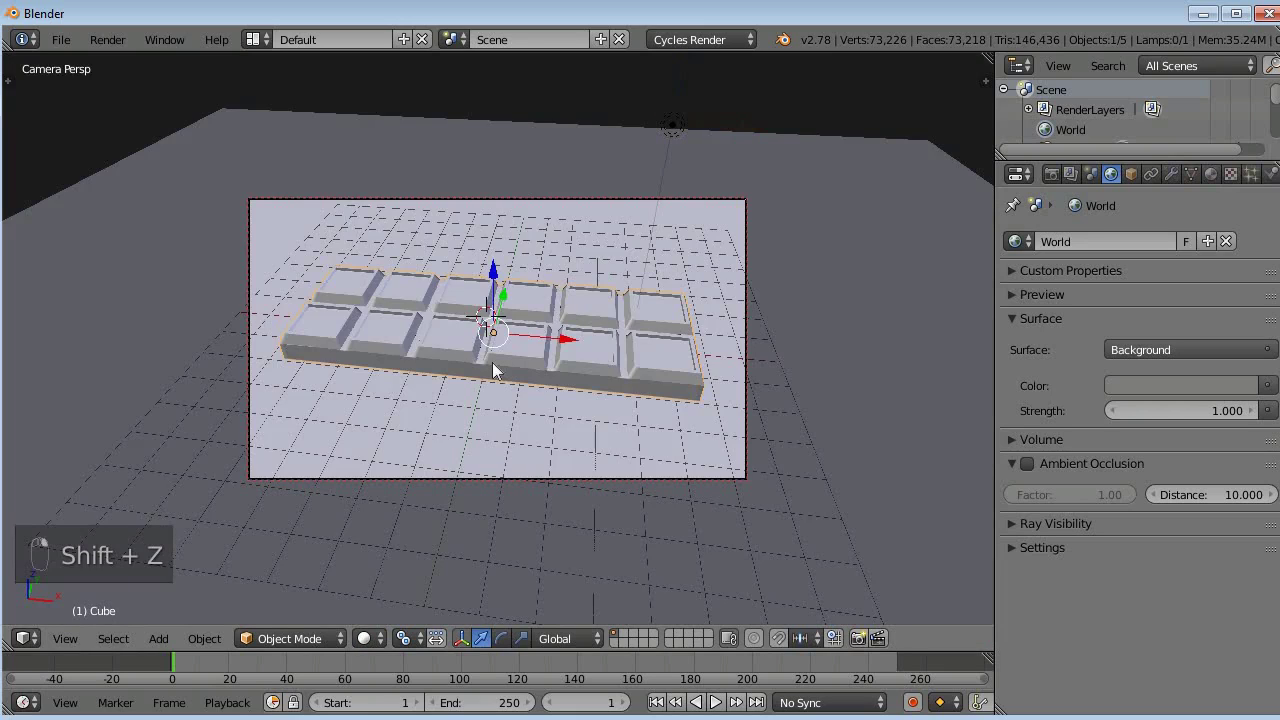
key("t")
left_click(66, 371)
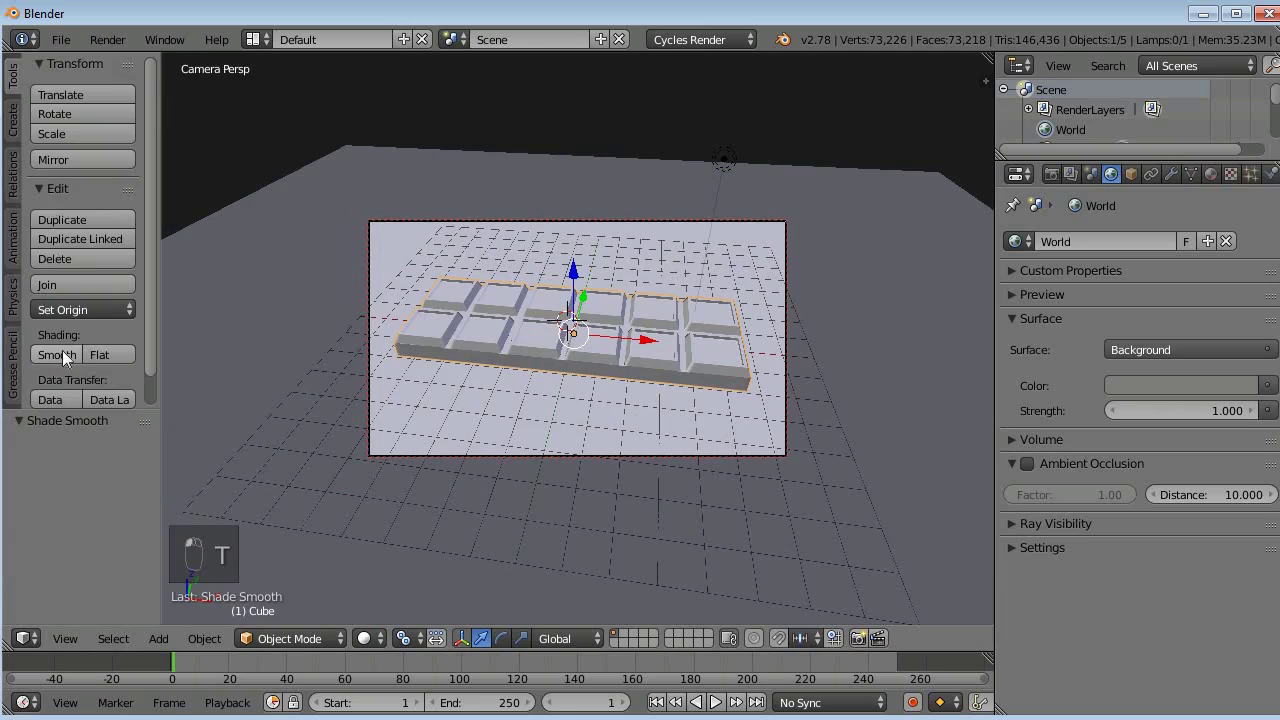
key("t")
key("shift+z")
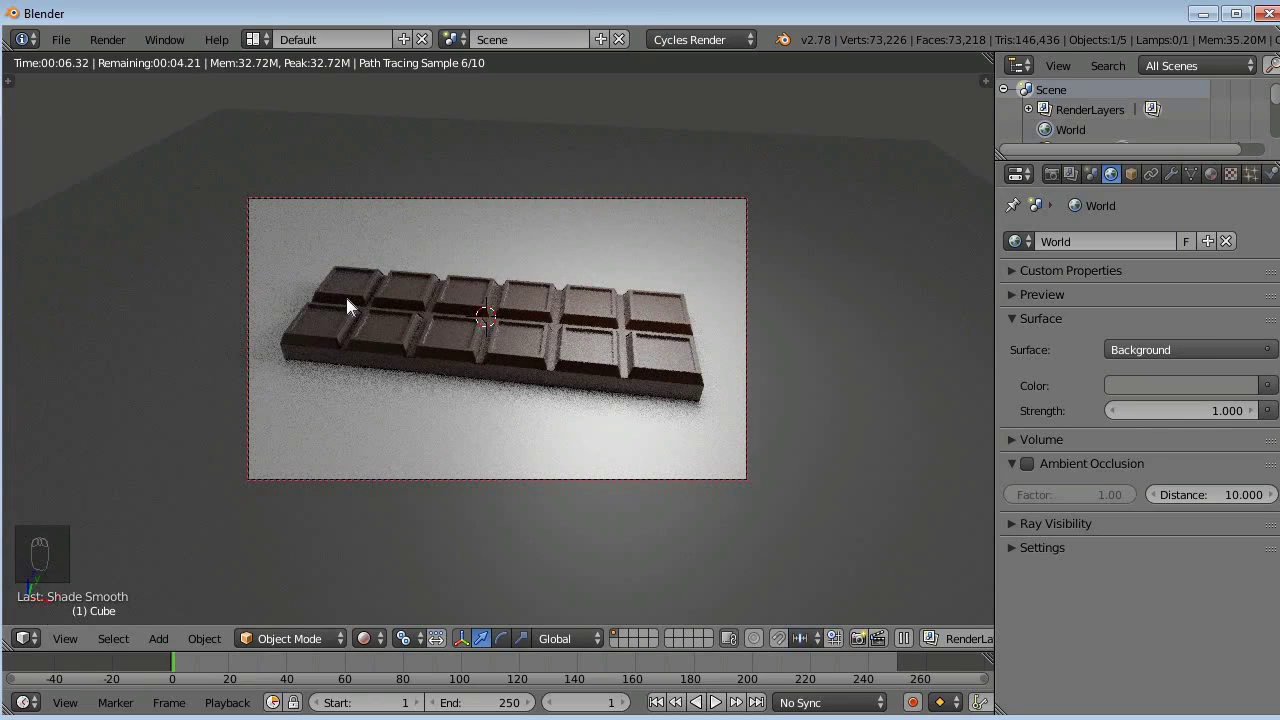
key("shift+z")
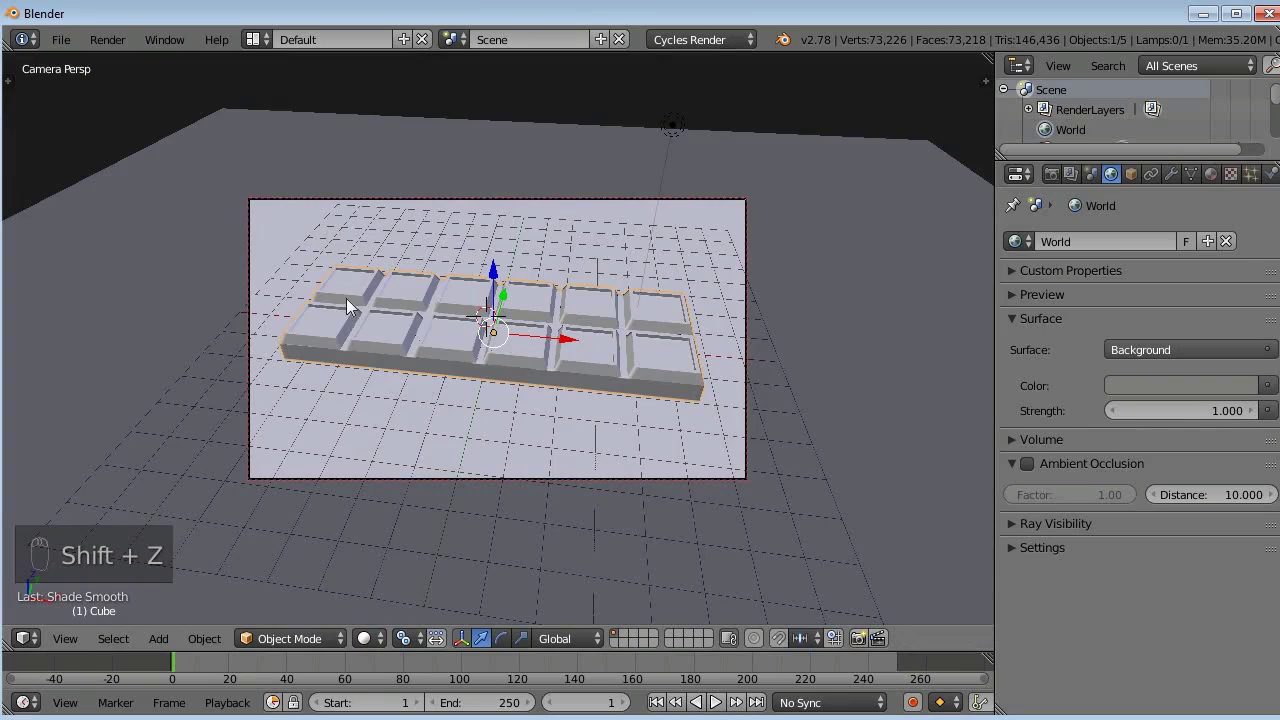
- Select the lamp and move it leftward to a new spot above the bar
right_click(688, 136)
left_click(745, 132)
left_click_drag(743, 132, 720, 132)
left_click(720, 132)
left_click_drag(663, 132, 565, 149)
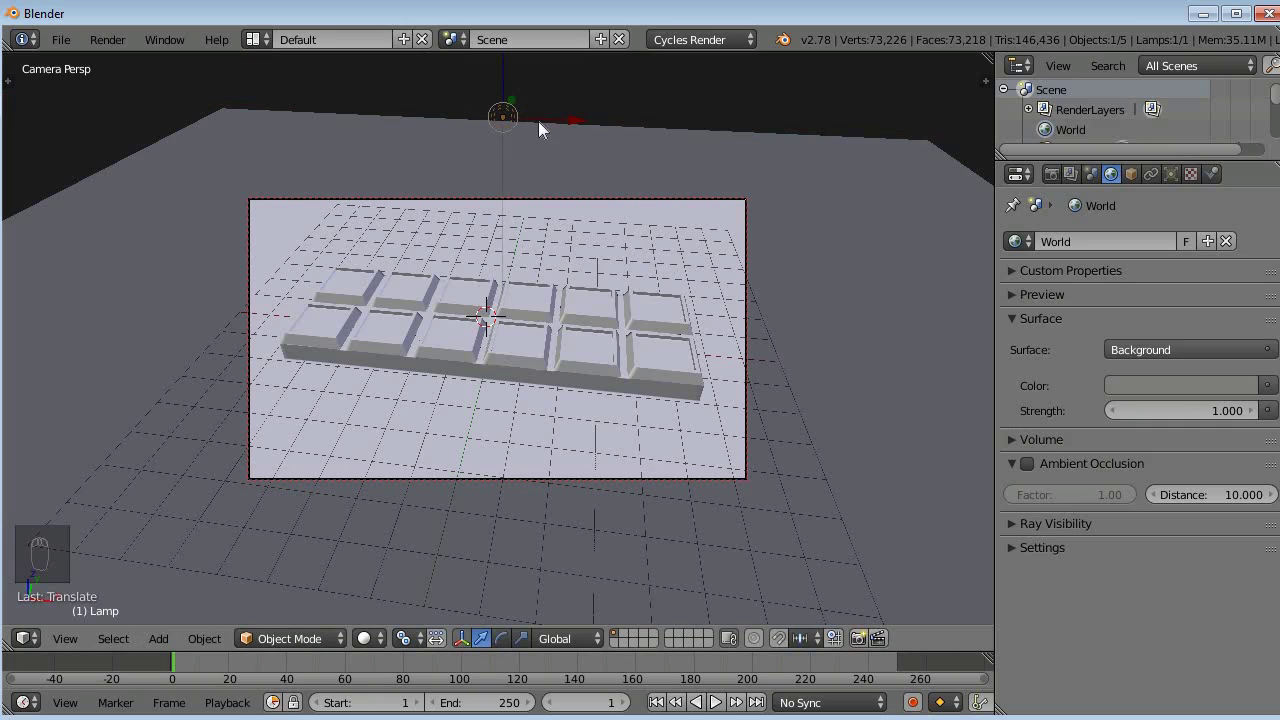
- Leave camera view, shift the lamp along its X axis, then look through the camera again
key("KP_0")
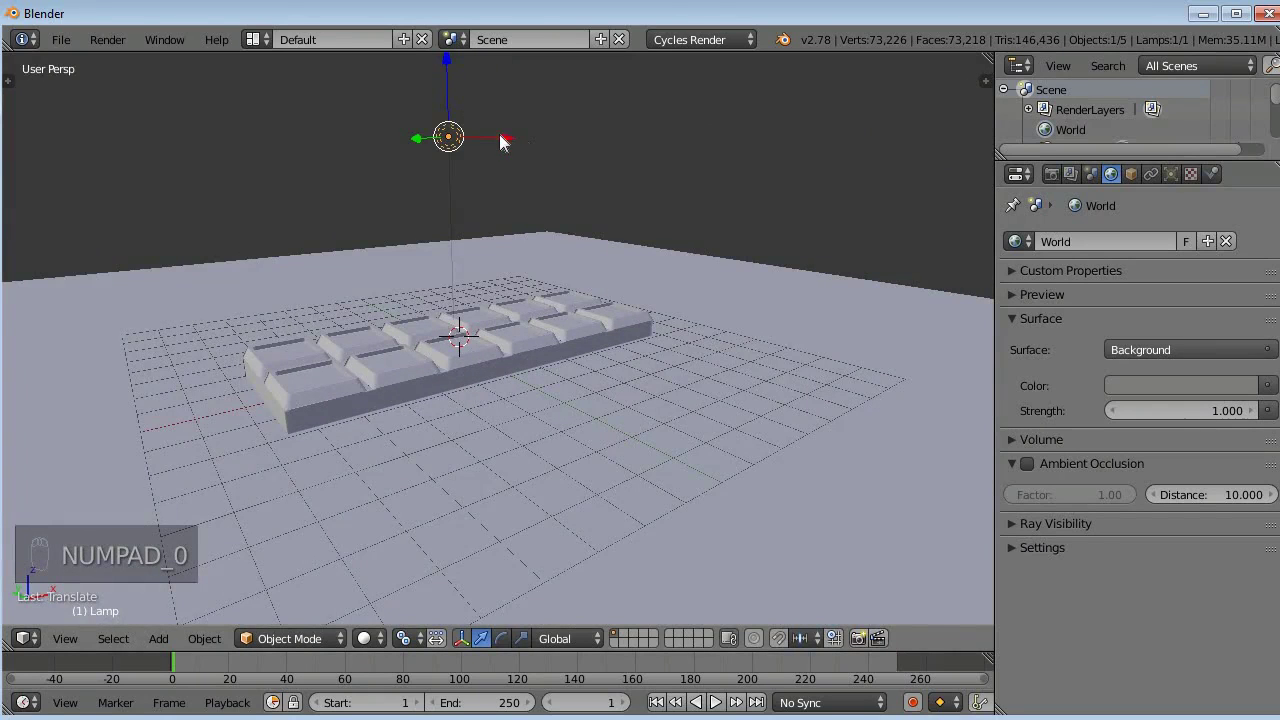
left_click(549, 147)
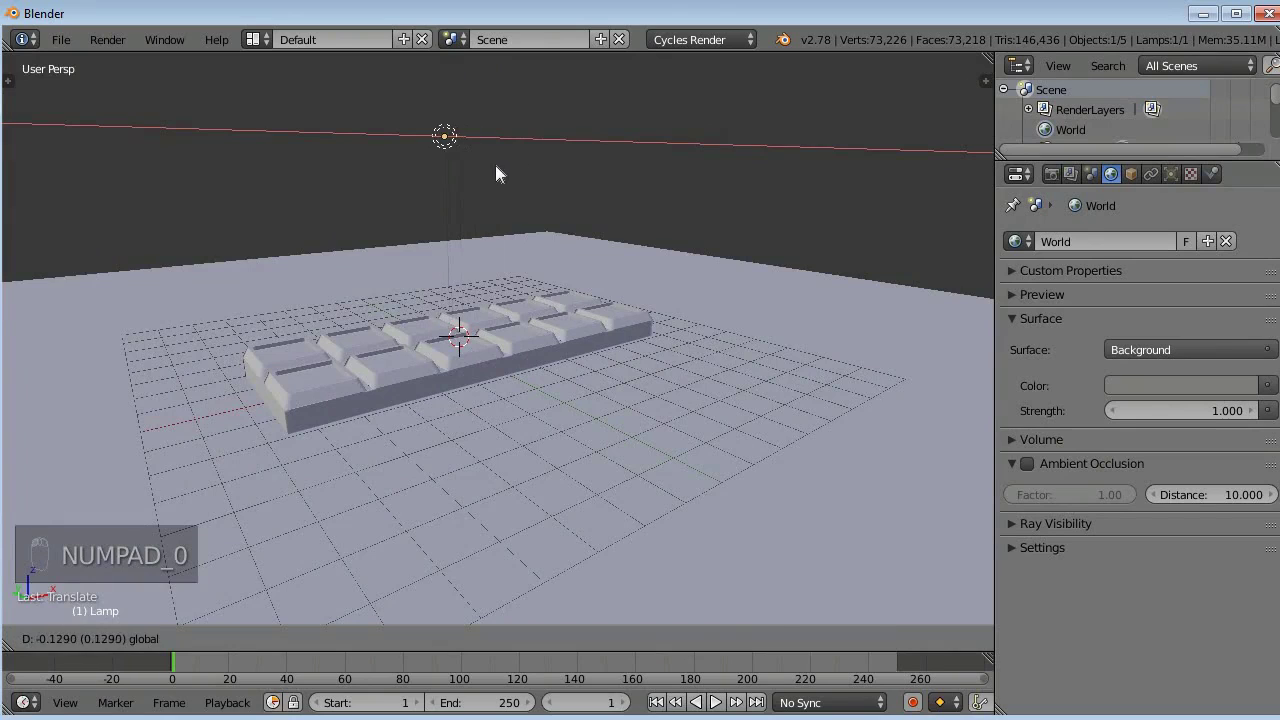
key("KP_0")
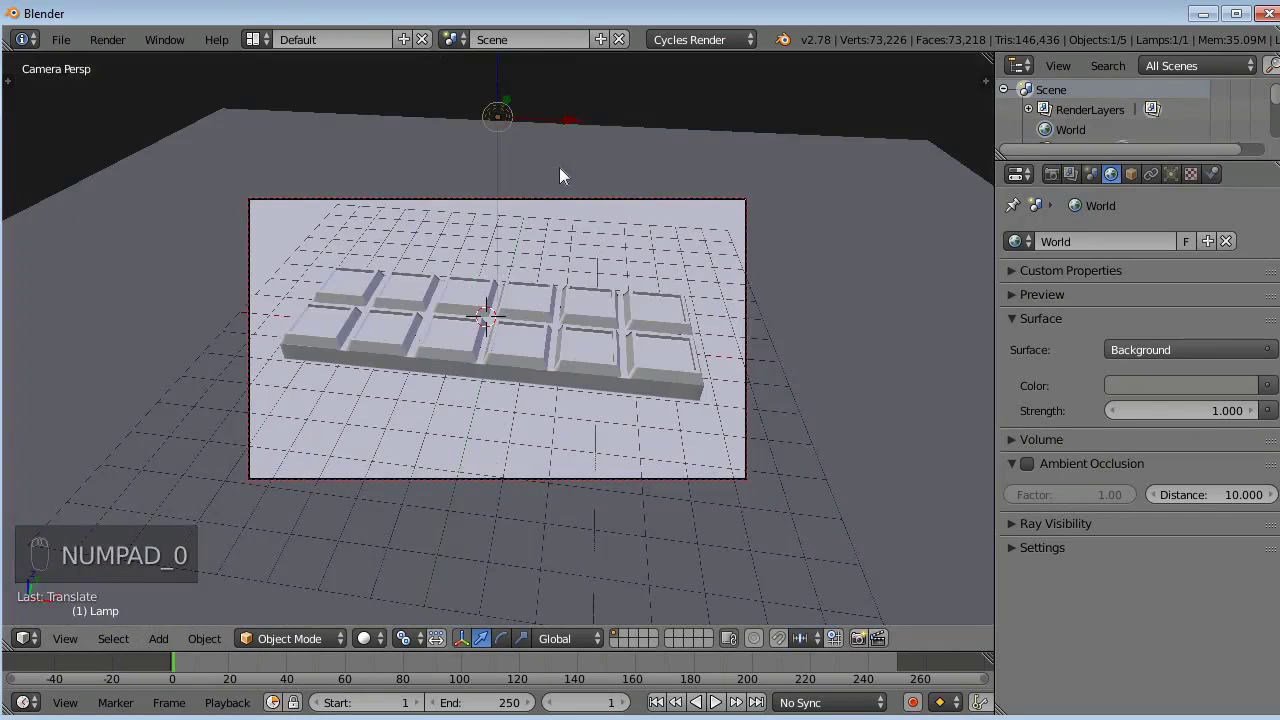
- Preview the cream-tinted floor in Cycles and start the final render from the Render settings
key("shift+z")
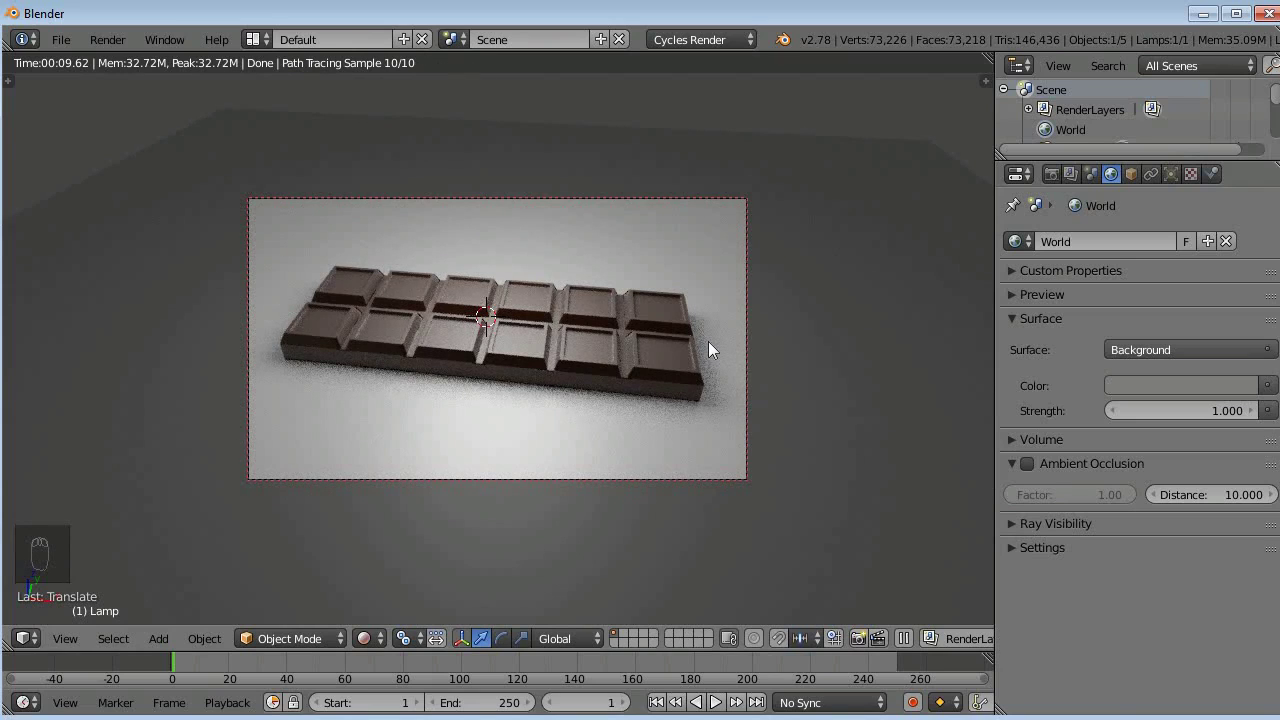
left_click(718, 345)
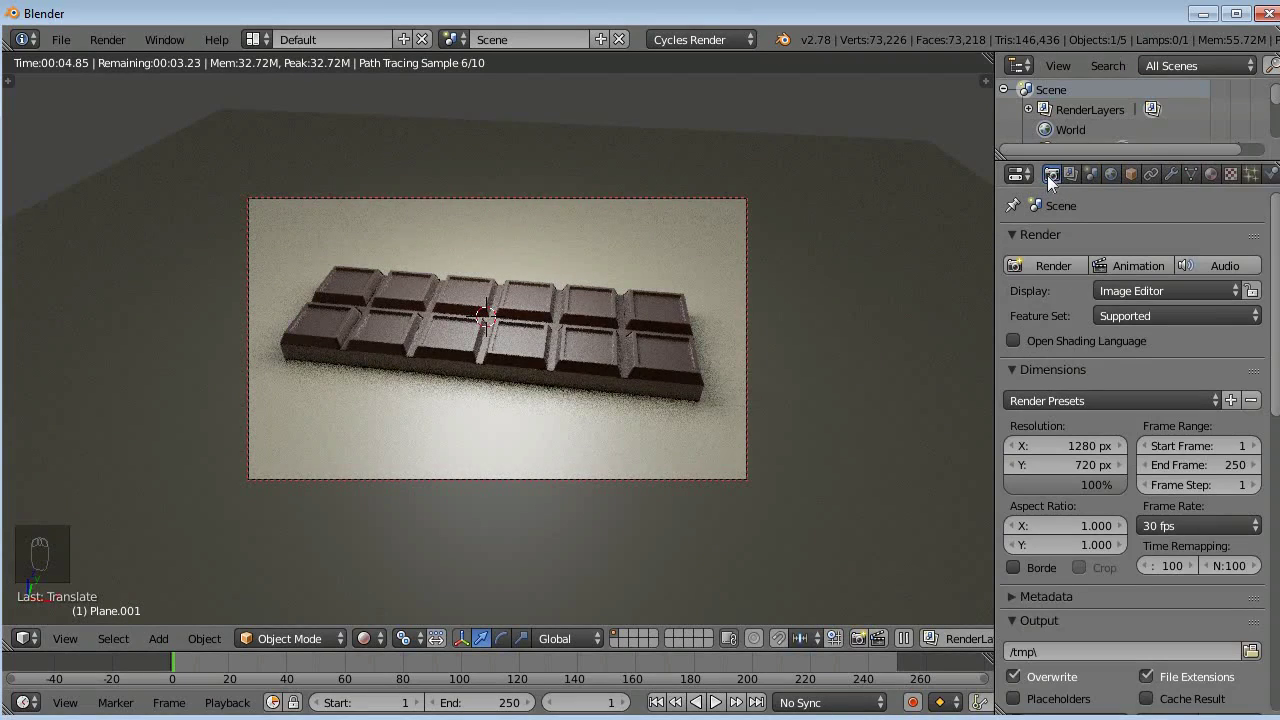
left_click(1217, 185)
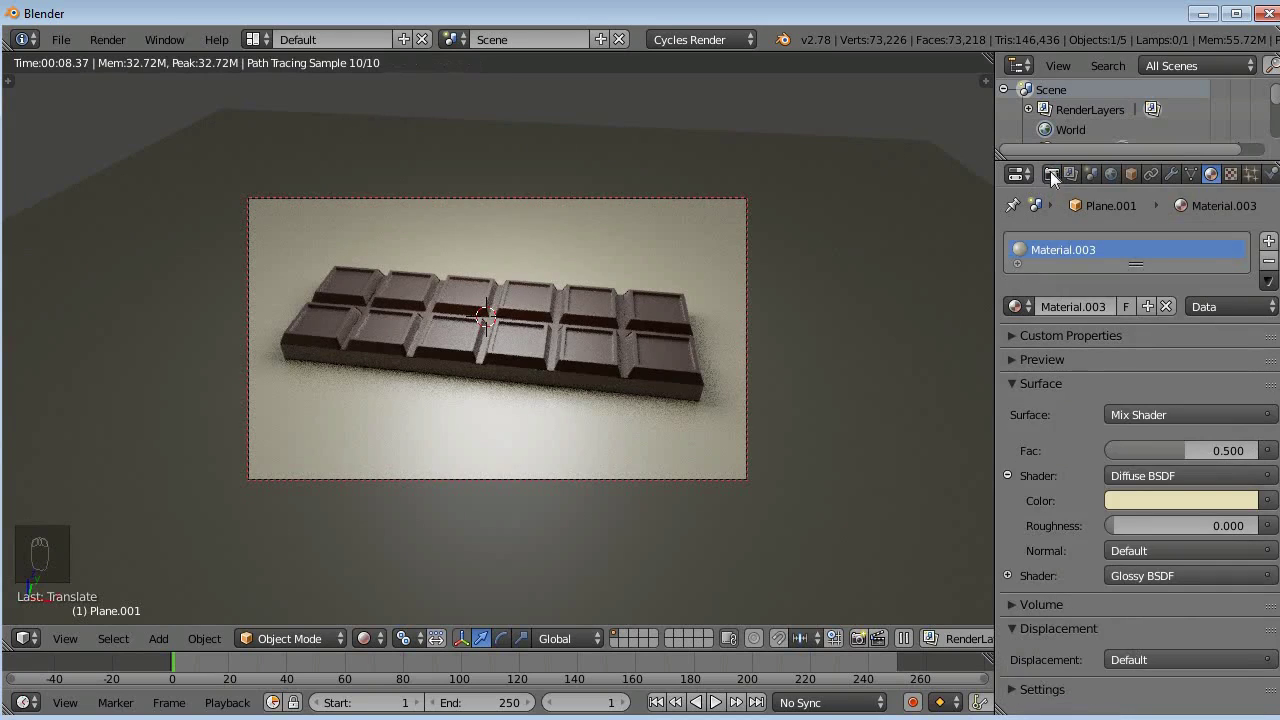